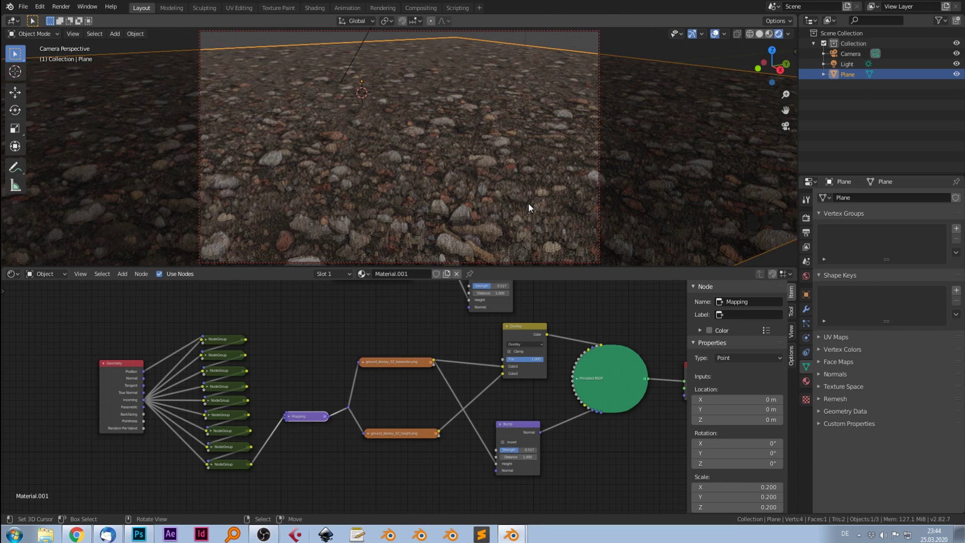
- Look over the finished stony ground in the camera view before removing the plane
left_click_drag(400, 148, 470, 187)
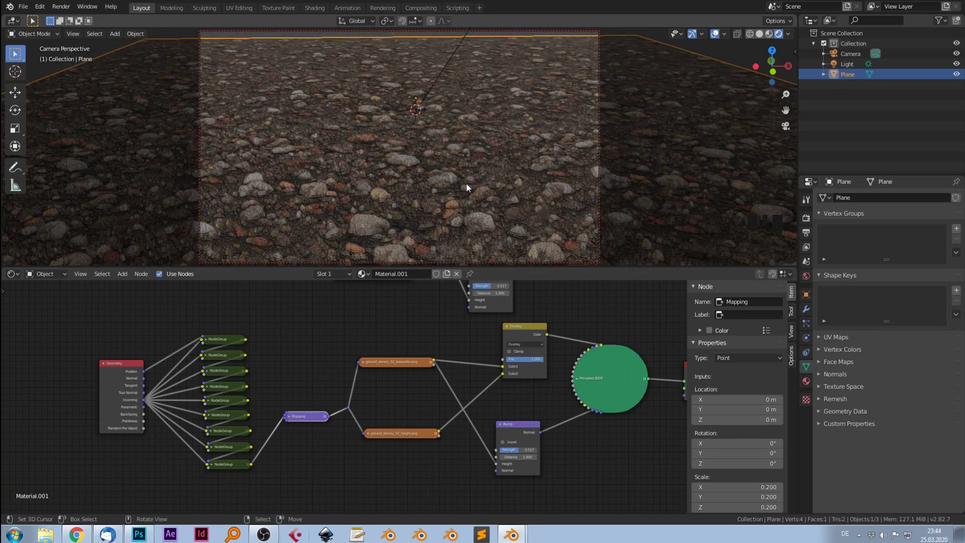
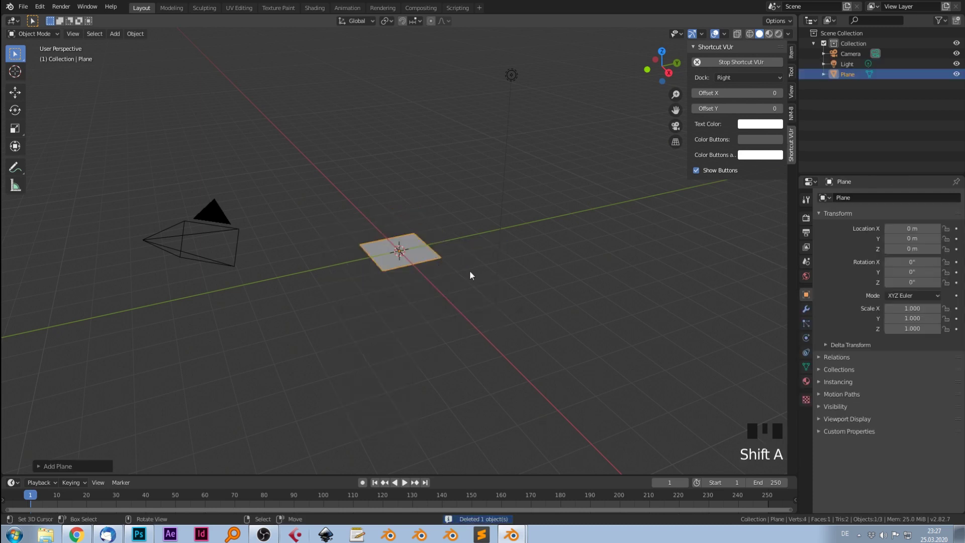
- Enlarge the new plane to cover the ground and frame it through the camera with the sidebar hidden
key("g")
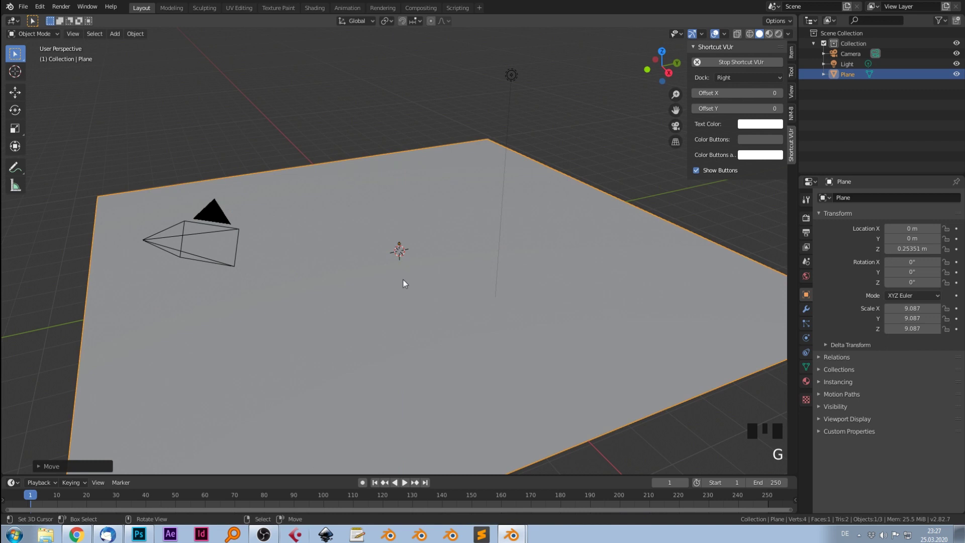
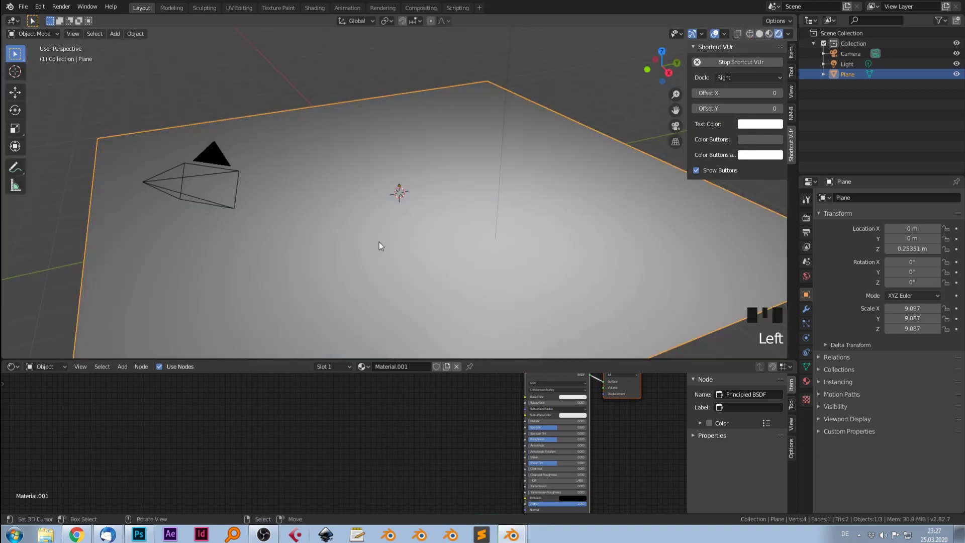
key("KP_0")
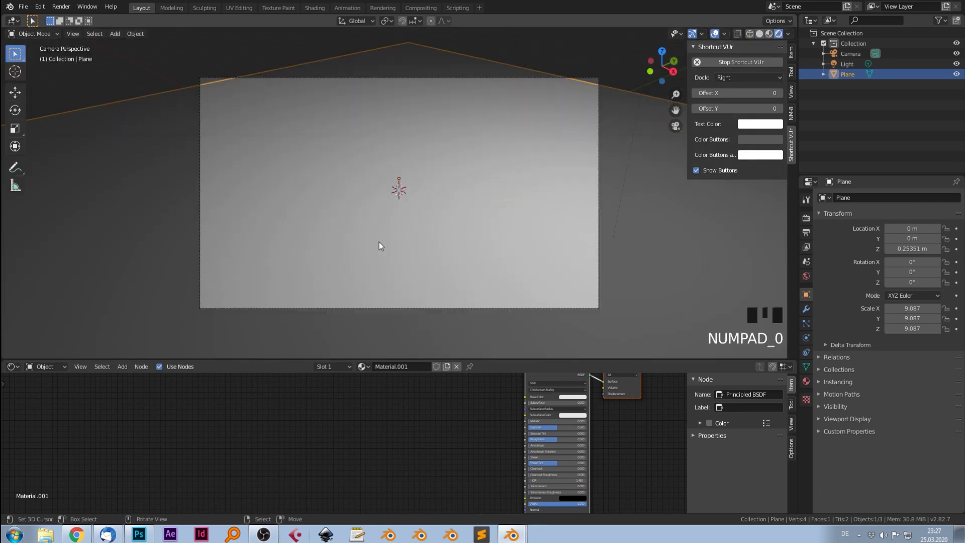
left_click(795, 96)
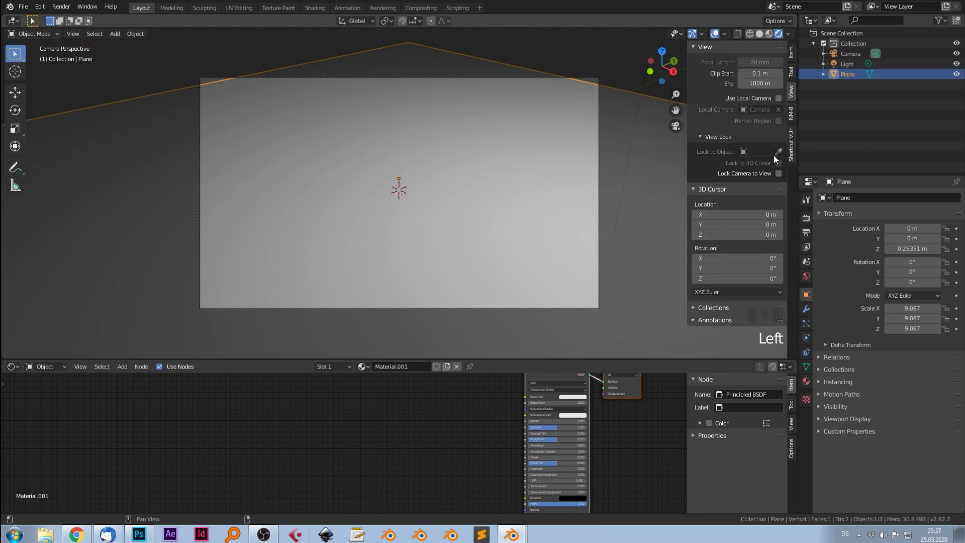
left_click(783, 177)
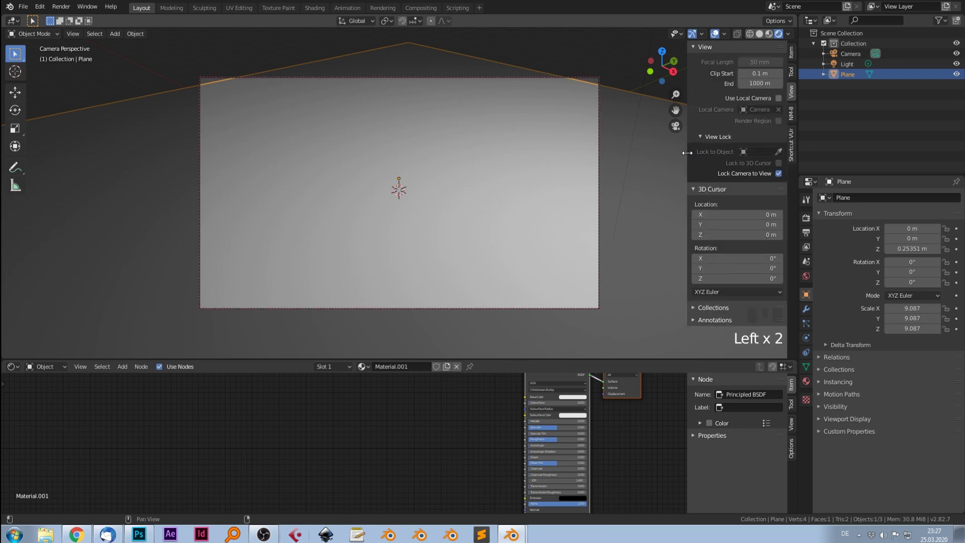
- Add an Image Texture node with the ground_stoney_02 base colour feeding the shader's Base Color
left_click_drag(492, 400, 375, 448)
key("shift+a")
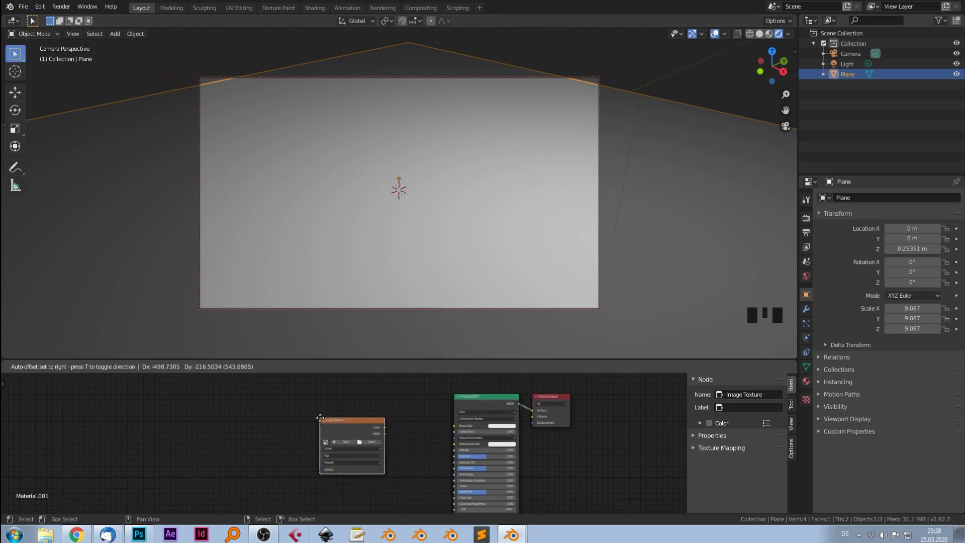
left_click_drag(413, 458, 408, 450)
scroll("up", 3)
left_click_drag(394, 416, 460, 340)
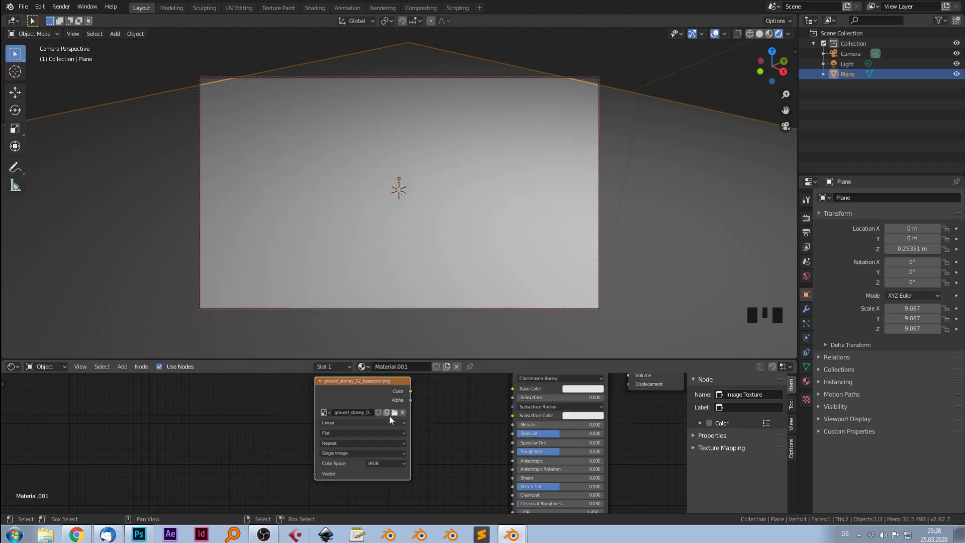
left_click(368, 390)
- Duplicate the image node and load the ground_stoney_02 height map into the copy
key("shift+d")
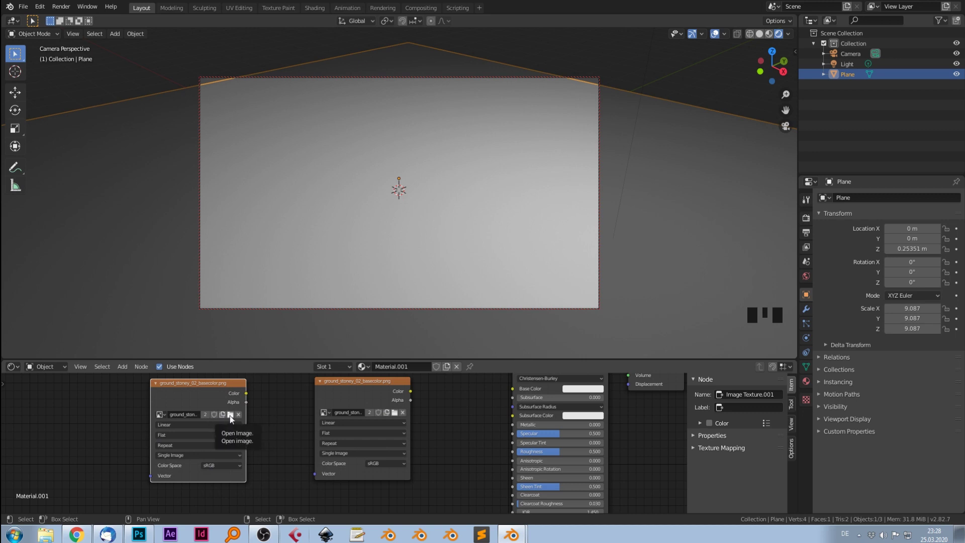
left_click_drag(231, 419, 755, 211)
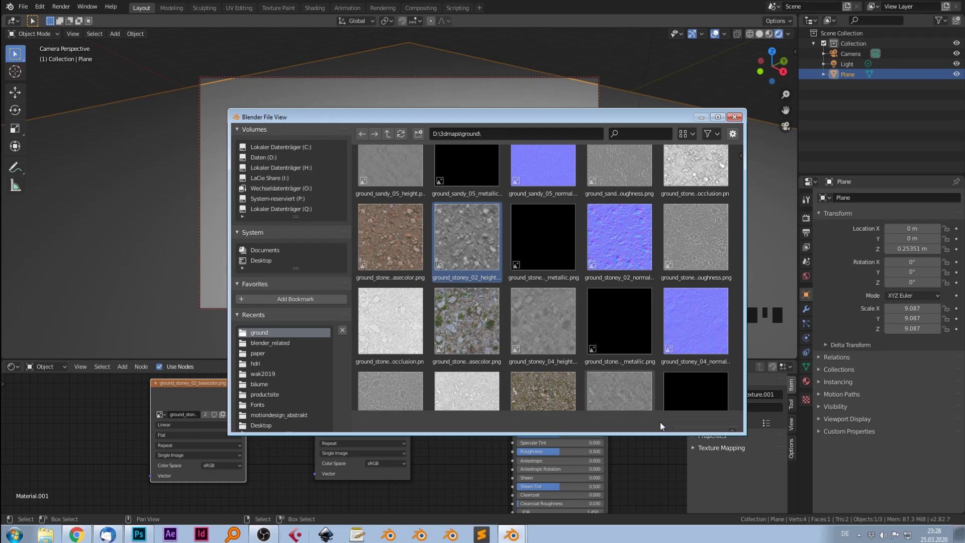
left_click_drag(367, 388, 316, 421)
- Bring up the add-node list to insert a Geometry input for the texture coordinates
key("shift+a")
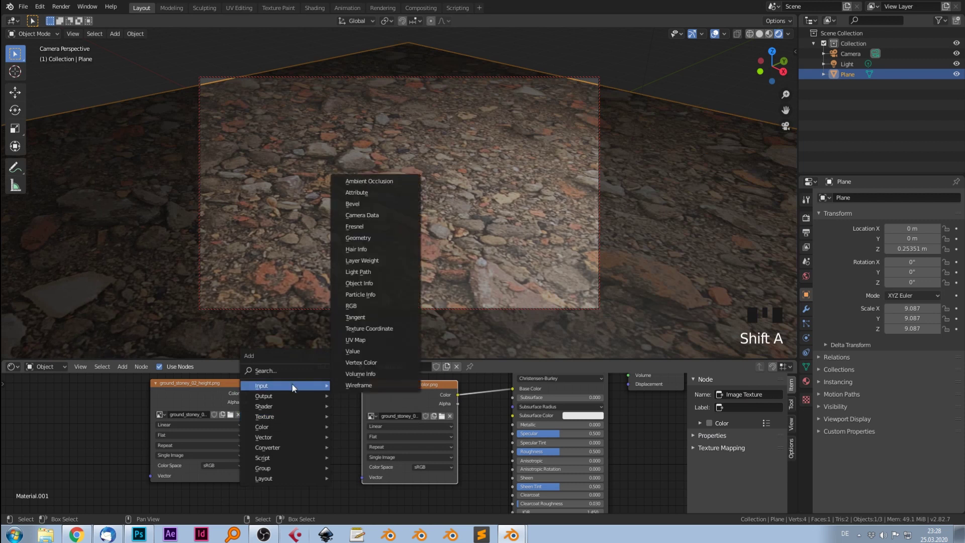
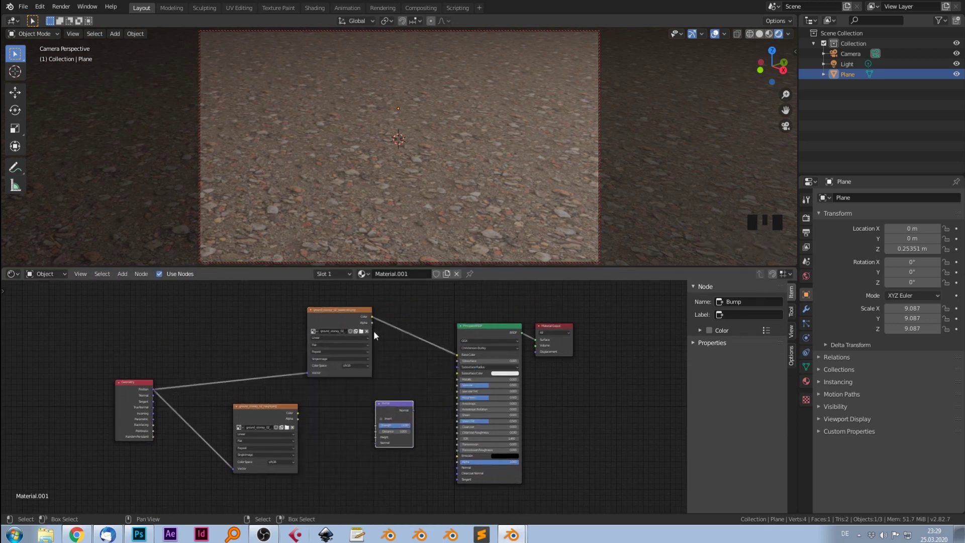
- Wire height image through Bump into the shader normal and tune bump strength, metallic, specular and roughness
left_click(374, 320)
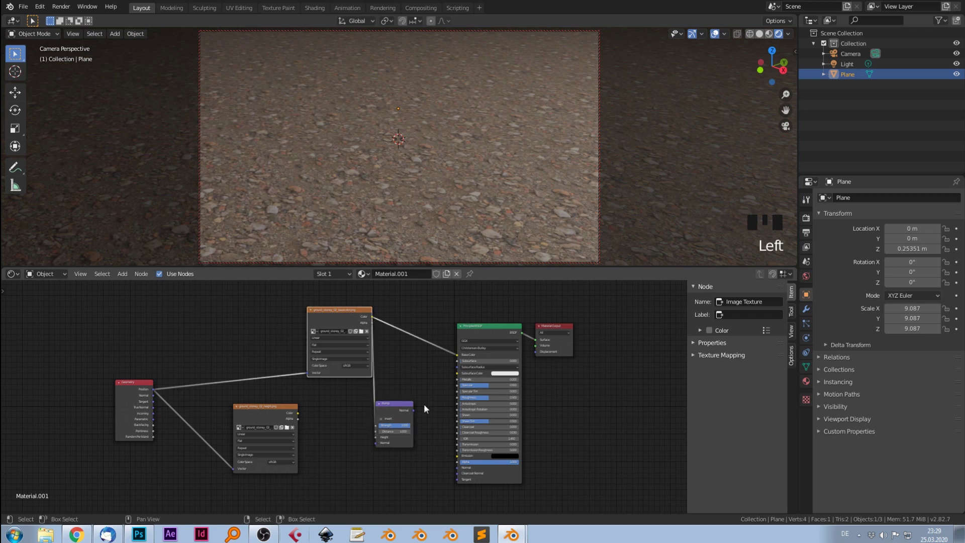
left_click(416, 414)
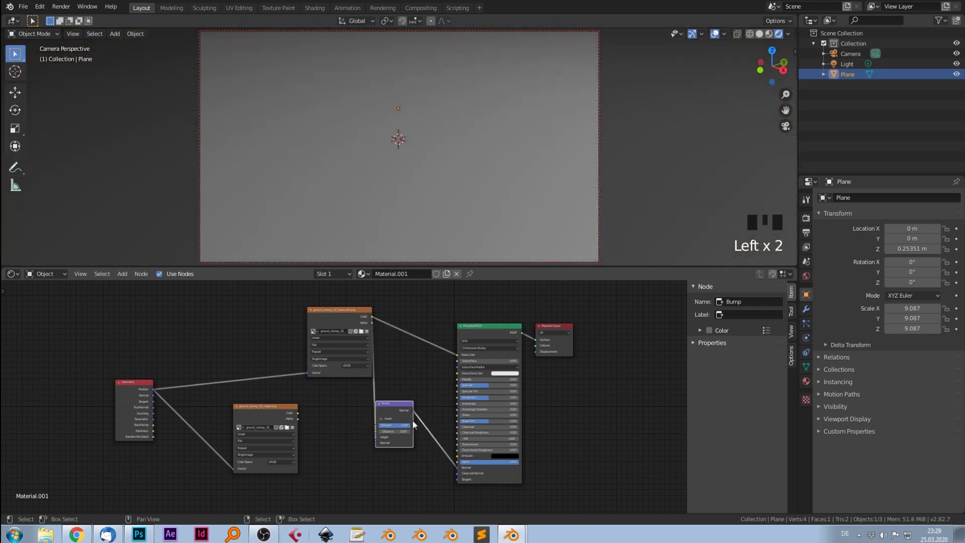
left_click_drag(399, 408, 426, 402)
left_click_drag(429, 408, 484, 406)
left_click_drag(483, 401, 465, 397)
- Collapse the Principled BSDF node and pull the nodes closer together
scroll("up", 3)
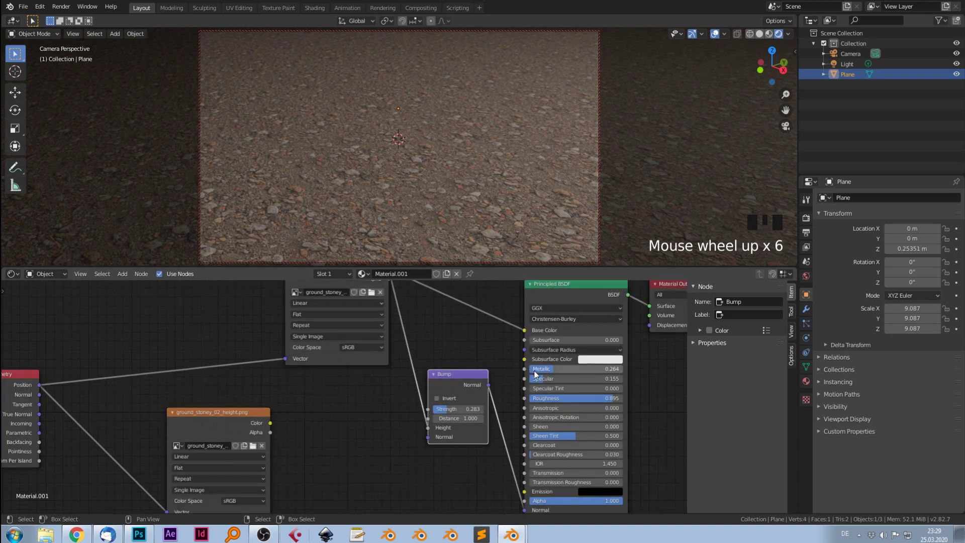
scroll("down", 3)
left_click(465, 331)
left_click_drag(493, 332, 317, 415)
left_click_drag(317, 415, 224, 421)
left_click(224, 421)
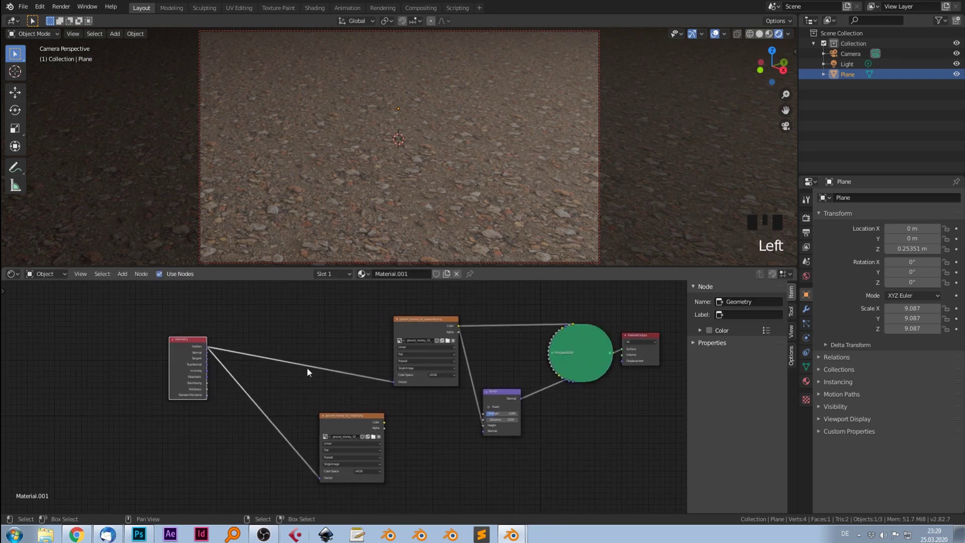
- Add a MixRGB node with two Geometry outputs in its colour inputs and move the height map node up
left_click_drag(336, 383, 545, 209)
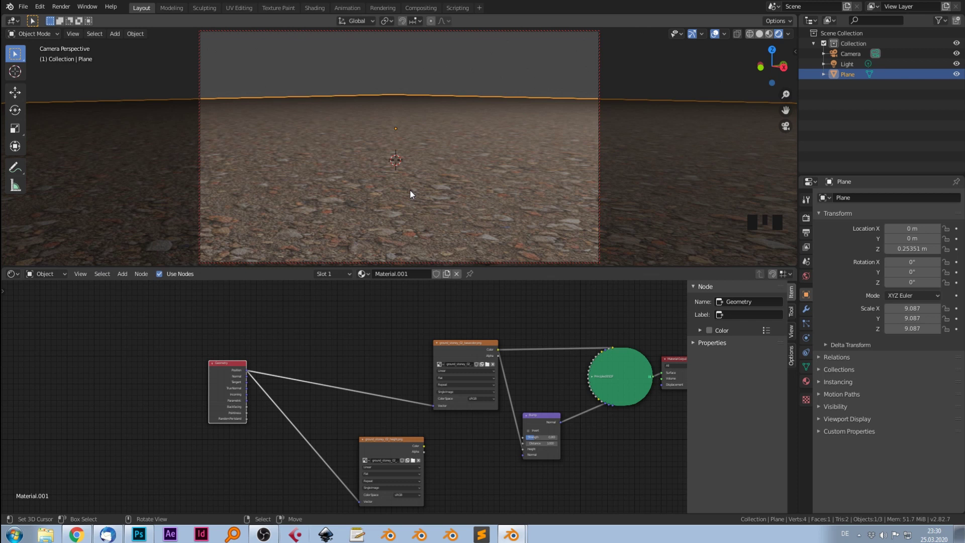
key("shift+a")
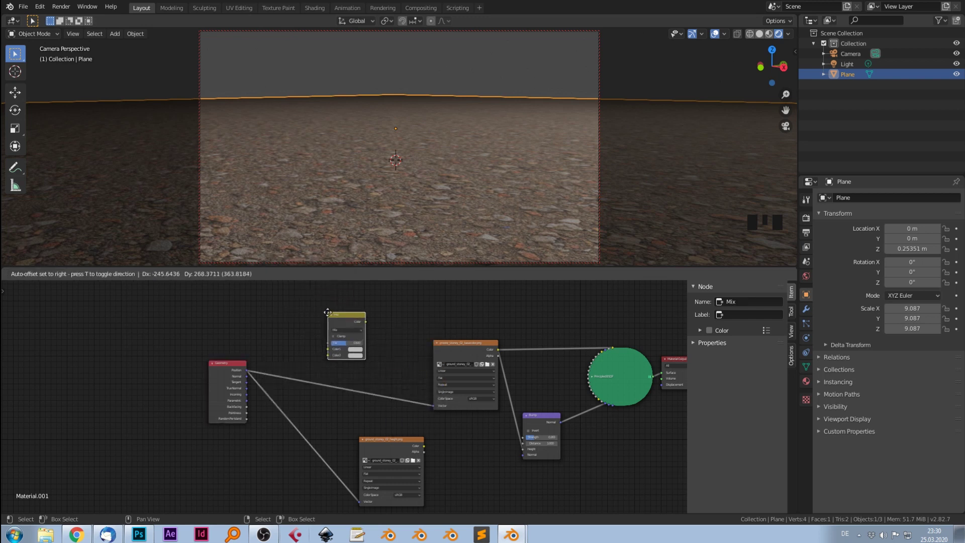
left_click(249, 376)
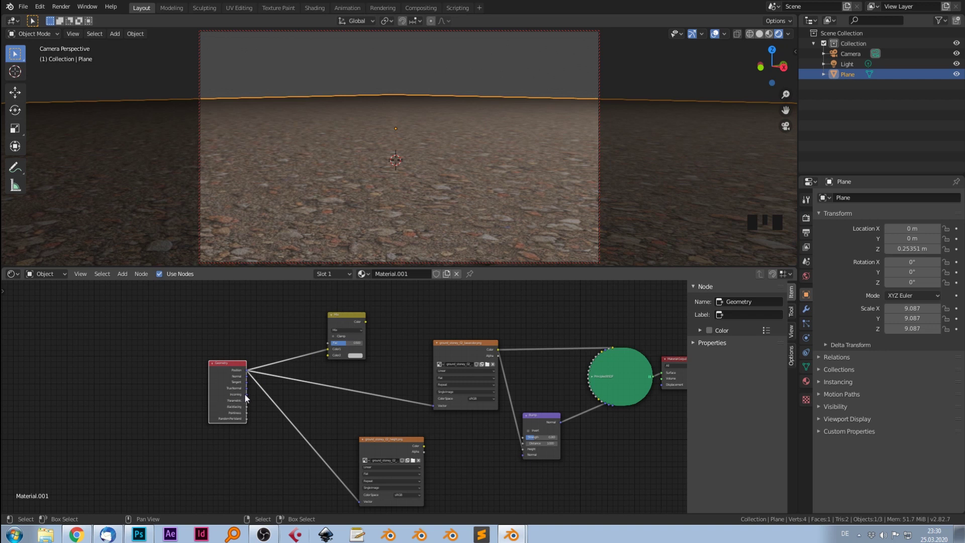
left_click_drag(248, 400, 394, 454)
left_click(351, 325)
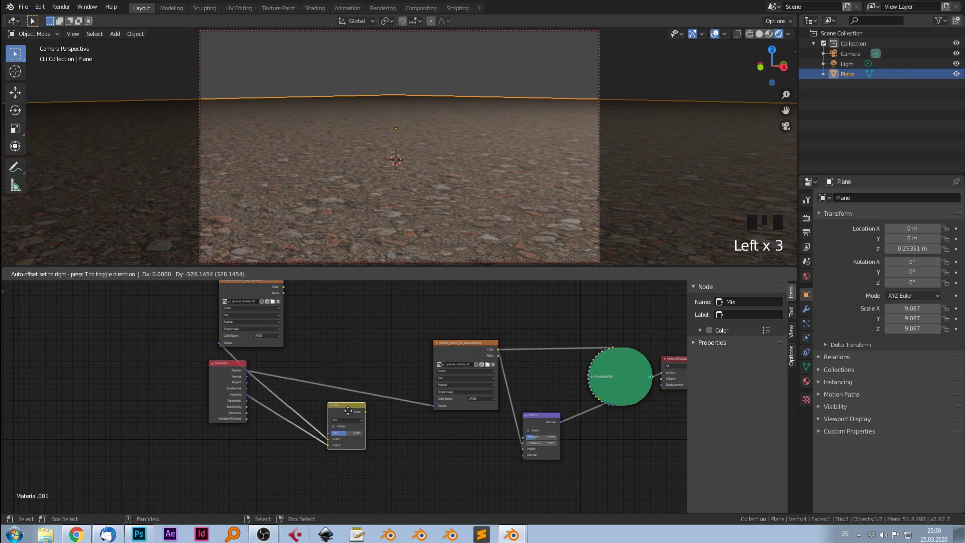
scroll("up", 3)
left_click(224, 335)
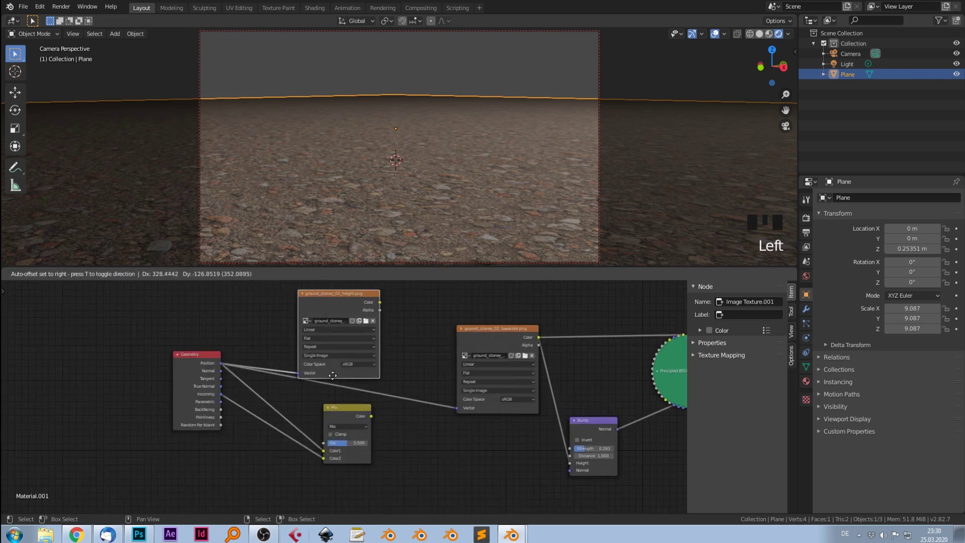
- Add a Math node subtracting 1 from the height map colour and collapse both nodes
key("shift+a")
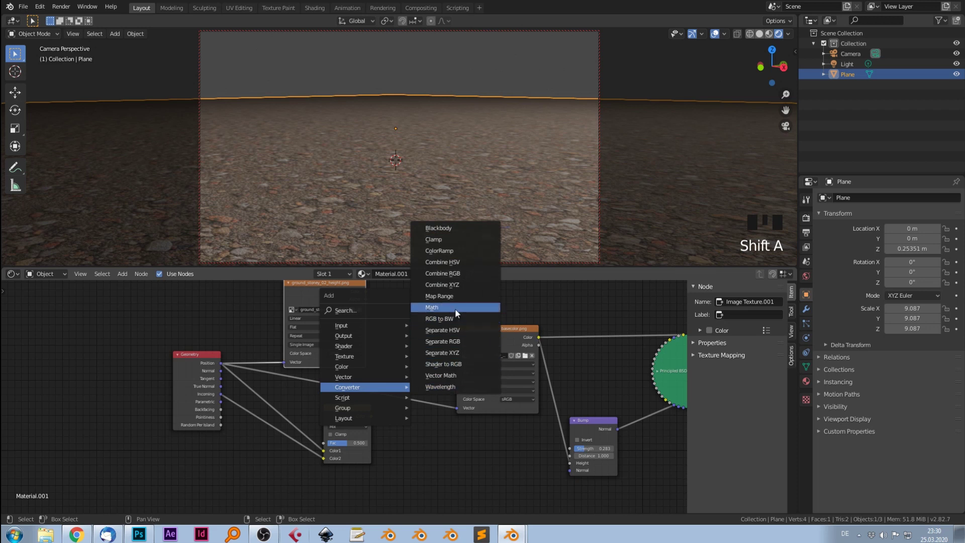
left_click(370, 296)
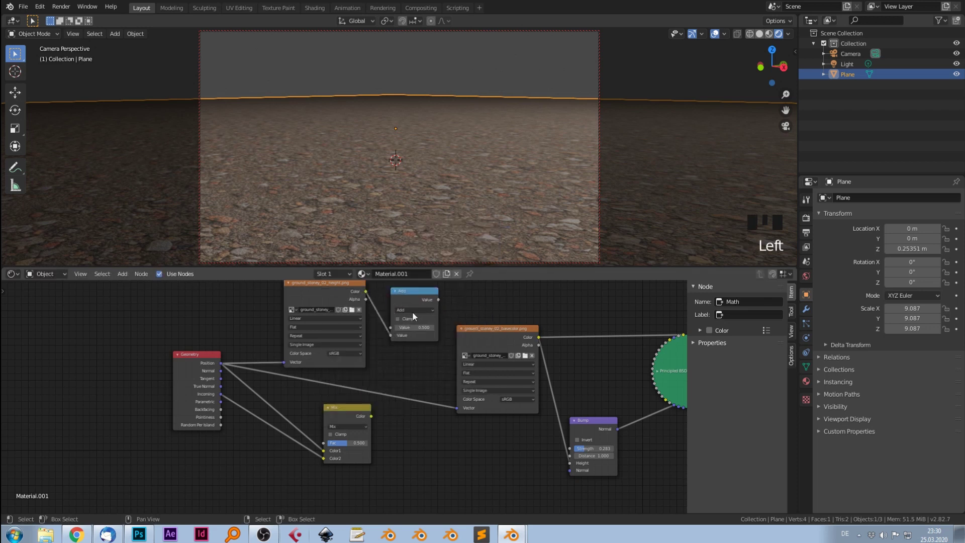
left_click_drag(416, 315, 348, 291)
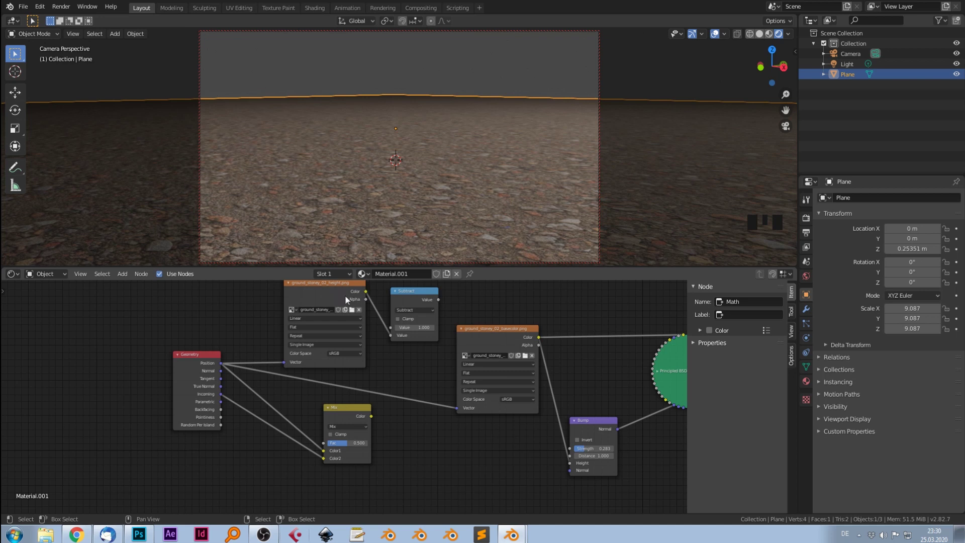
left_click(399, 295)
left_click_drag(338, 294, 416, 290)
left_click(379, 319)
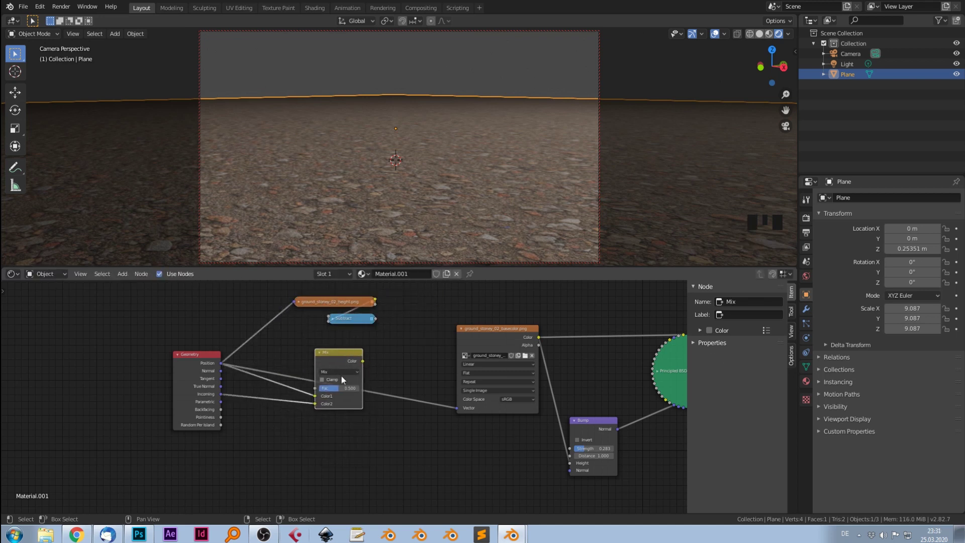
- Feed height-minus-1 into the mix factor, route the mix into the colour image and duplicate the Subtract node
left_click_drag(342, 377, 373, 332)
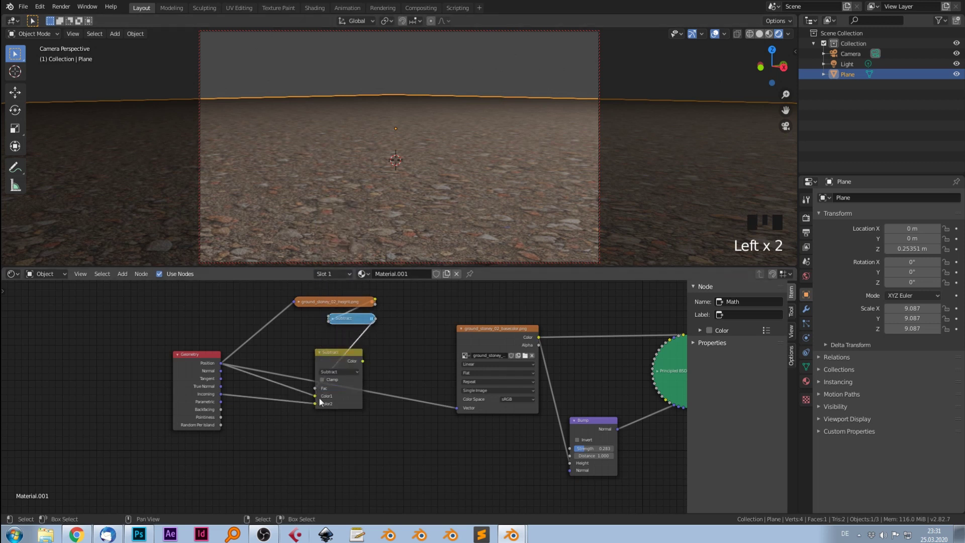
left_click(365, 367)
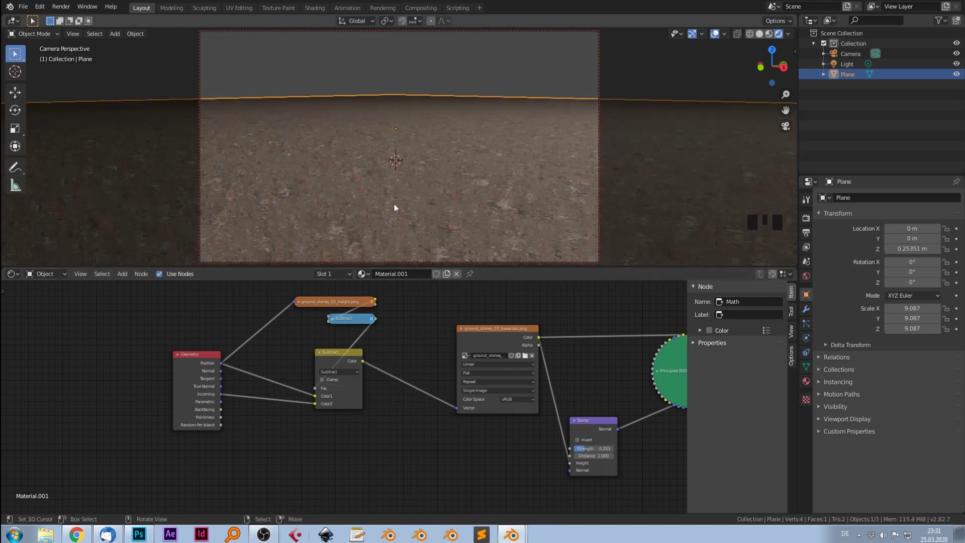
left_click(347, 325)
key("shift+d")
left_click(378, 324)
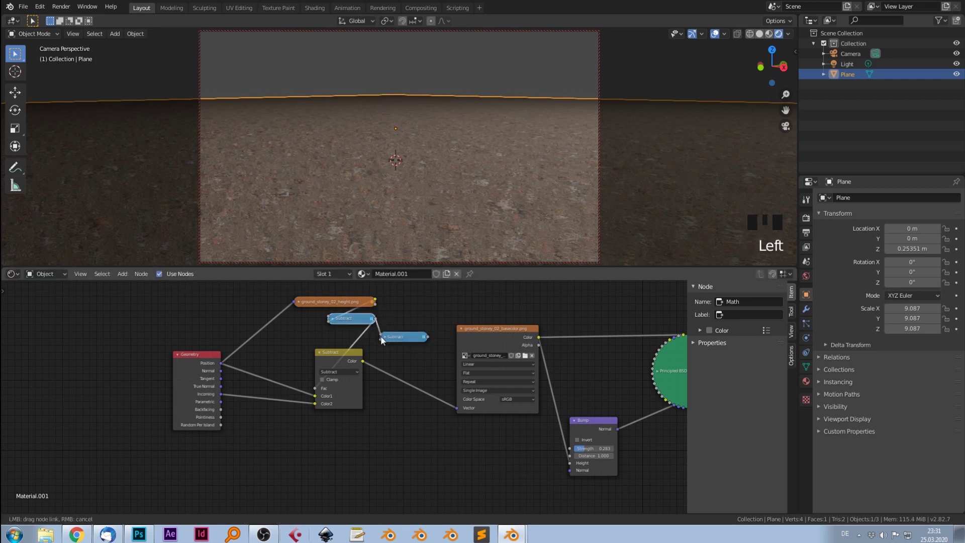
- Turn the copied math node into a Multiply wired after the Subtract node and expand its settings
left_click_drag(389, 341, 389, 373)
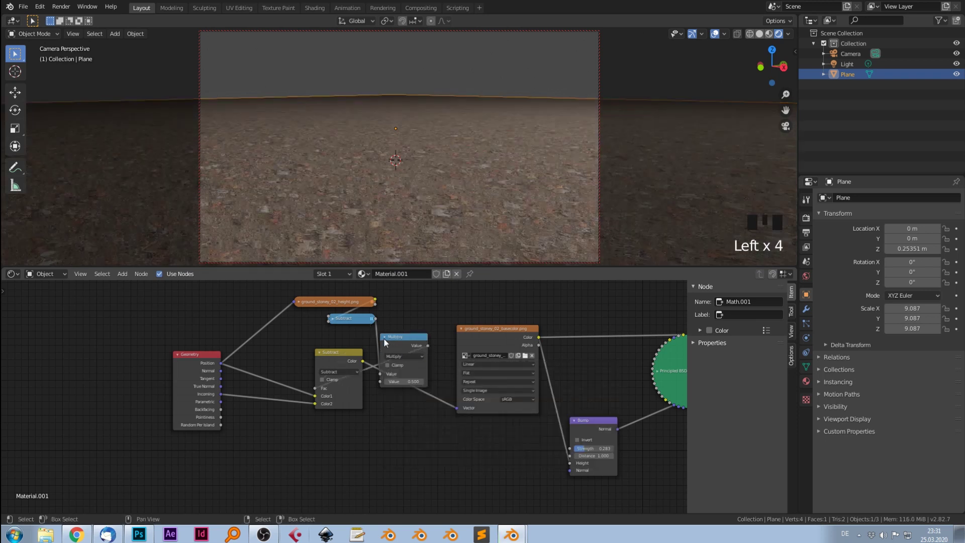
left_click_drag(387, 385, 386, 346)
left_click(387, 343)
left_click_drag(405, 342, 355, 324)
left_click(350, 305)
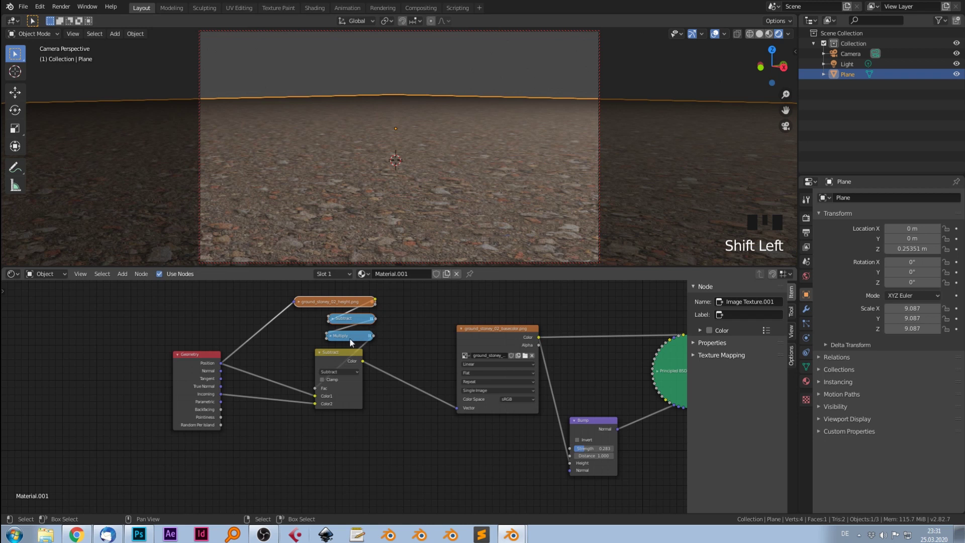
left_click(348, 343)
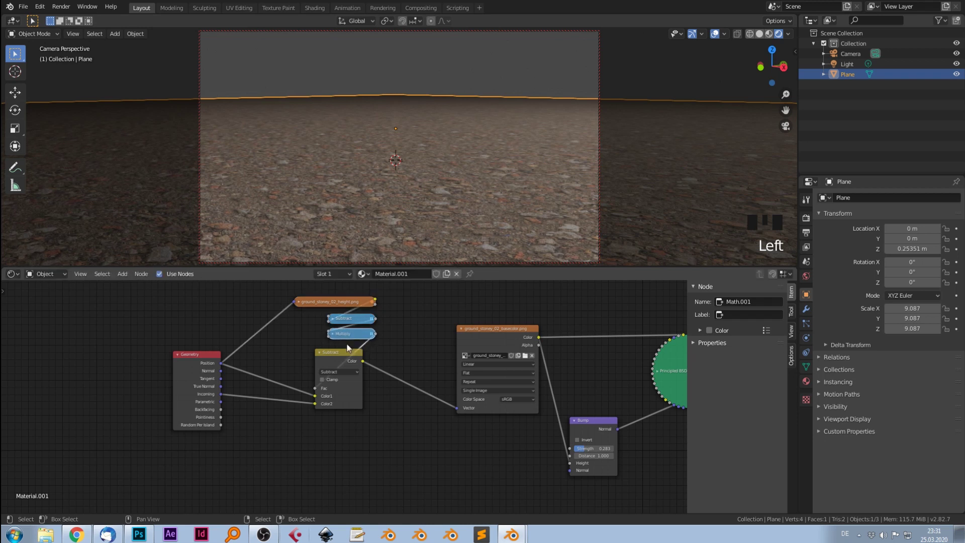
- Set the parallax depth multiplier to 0.1 and collapse the Multiply node
left_click_drag(470, 194, 337, 340)
left_click_drag(336, 340, 373, 384)
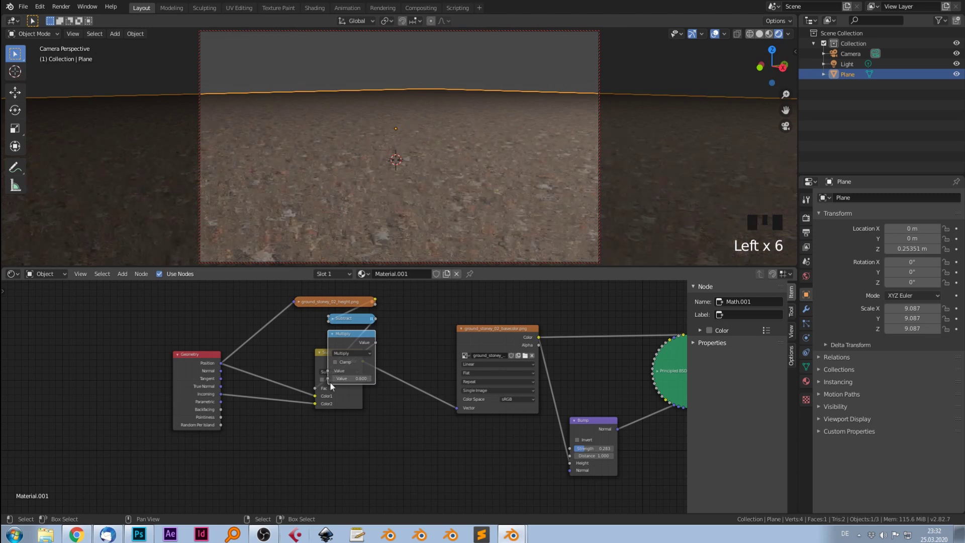
left_click_drag(338, 384, 341, 372)
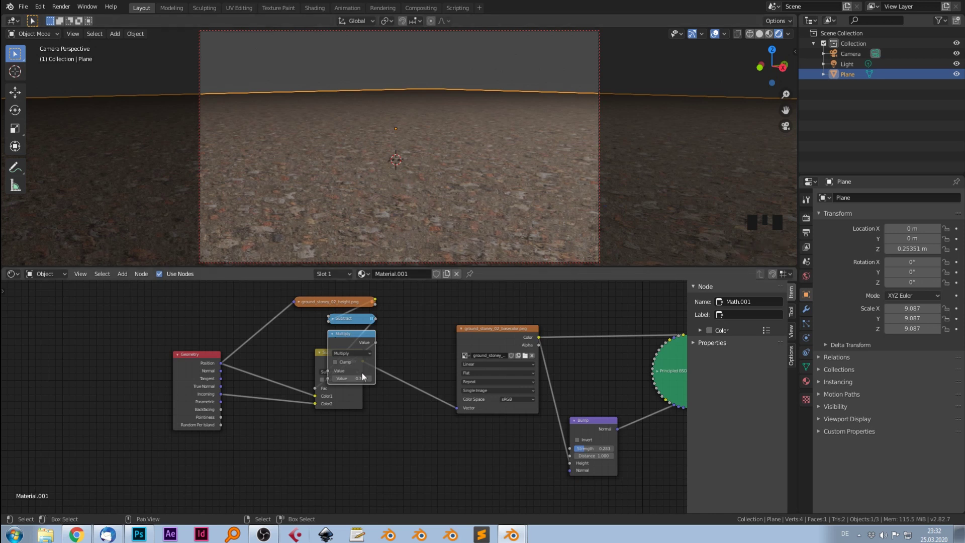
left_click(334, 384)
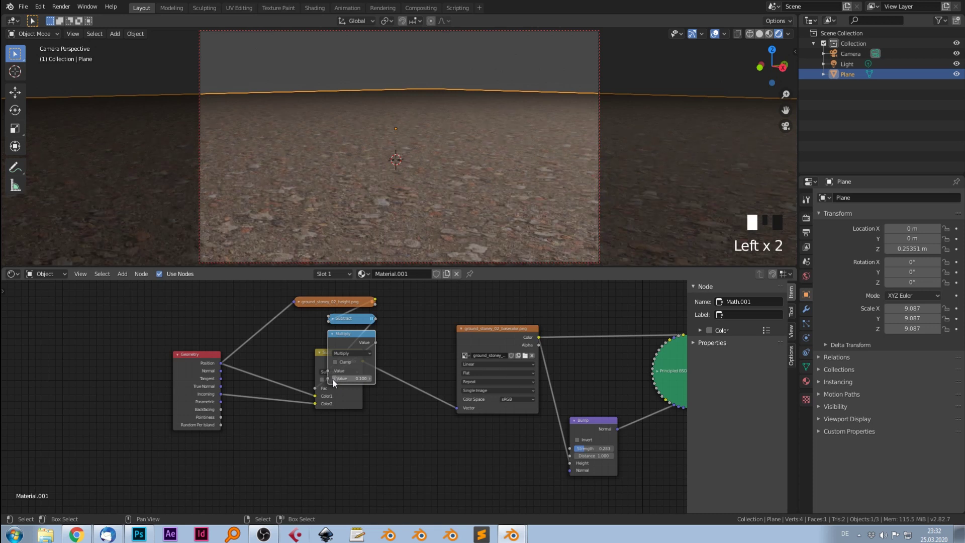
left_click(336, 337)
left_click(327, 360)
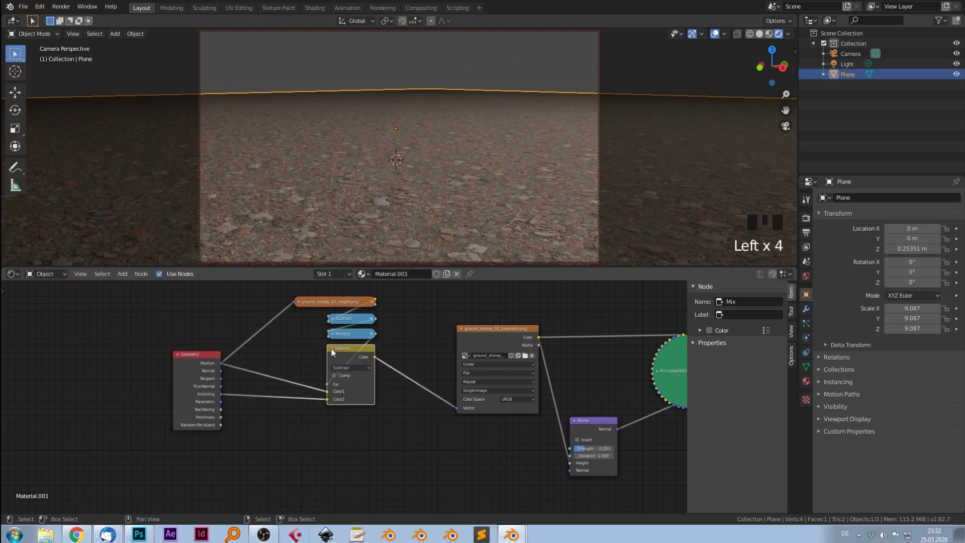
left_click(335, 352)
left_click_drag(349, 351, 352, 308)
- Collapse the Subtract node and add a new Mix node right of the height texture
left_click(357, 326)
left_click(355, 341)
left_click(352, 355)
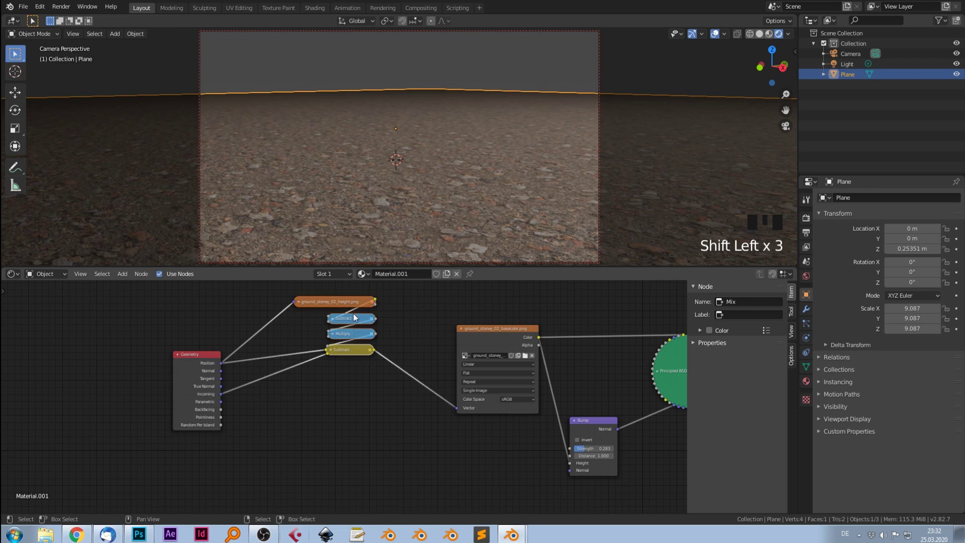
left_click(349, 306)
left_click_drag(347, 357, 357, 364)
key("shift+d")
left_click(402, 337)
left_click_drag(413, 355, 429, 327)
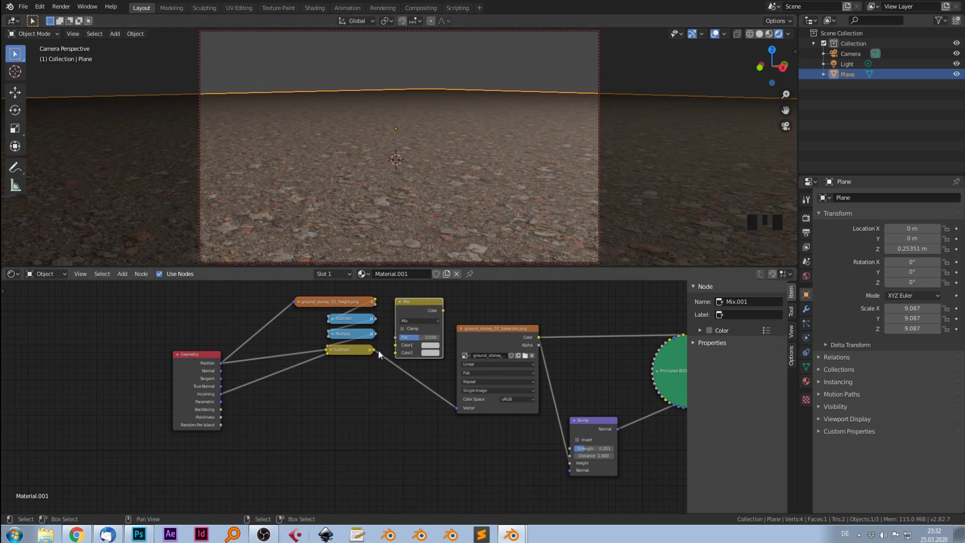
- Connect the parallax offset and height texture into the Mix node placed below Subtract
left_click(357, 354)
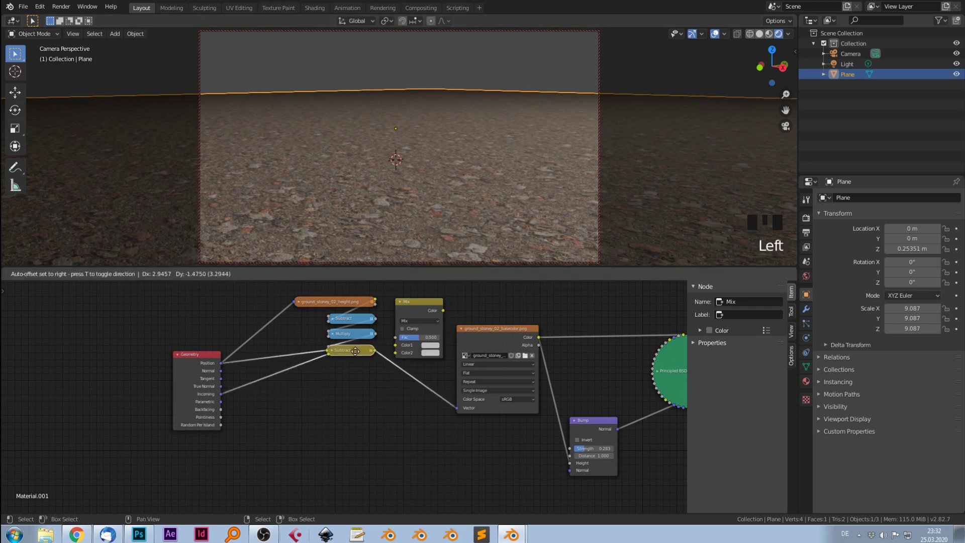
left_click_drag(379, 354, 237, 364)
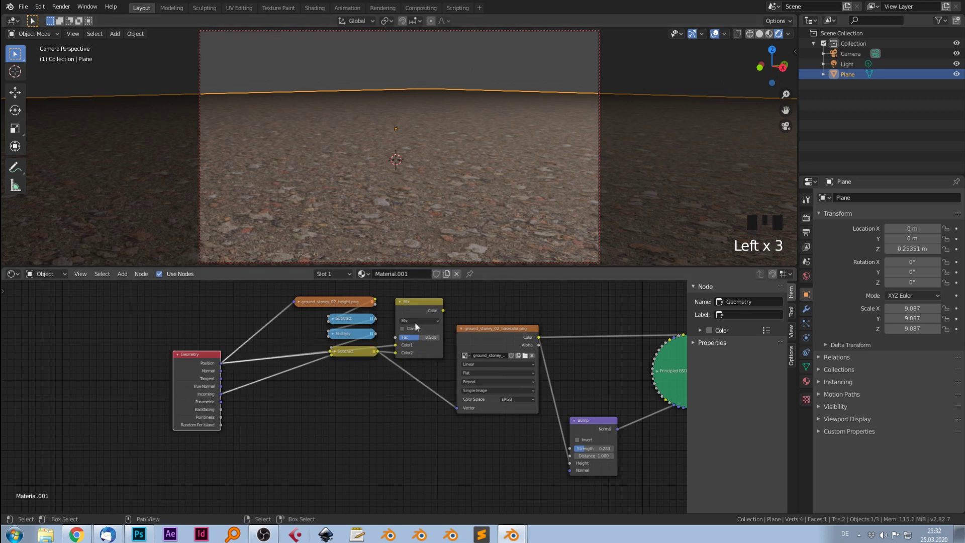
left_click(419, 310)
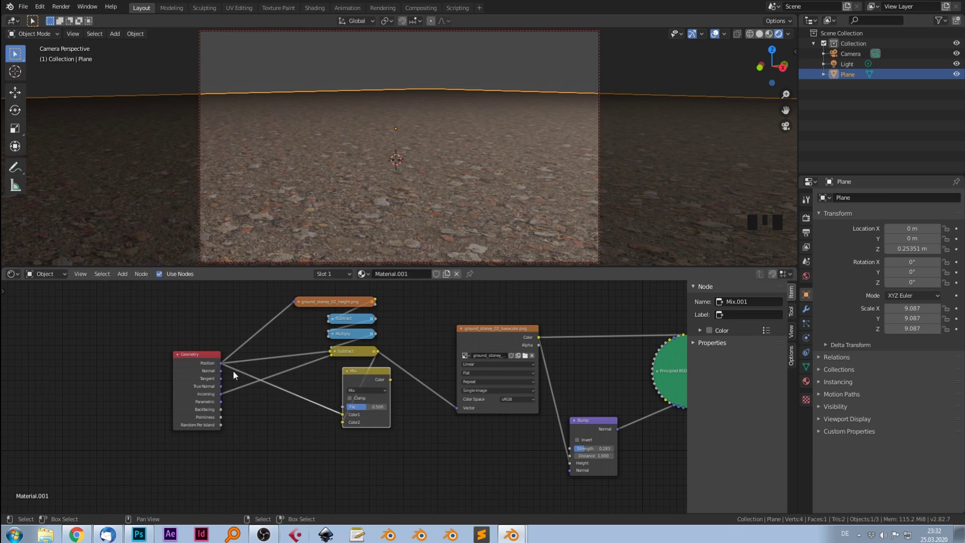
left_click(310, 308)
left_click_drag(278, 309, 283, 316)
left_click_drag(283, 315, 283, 318)
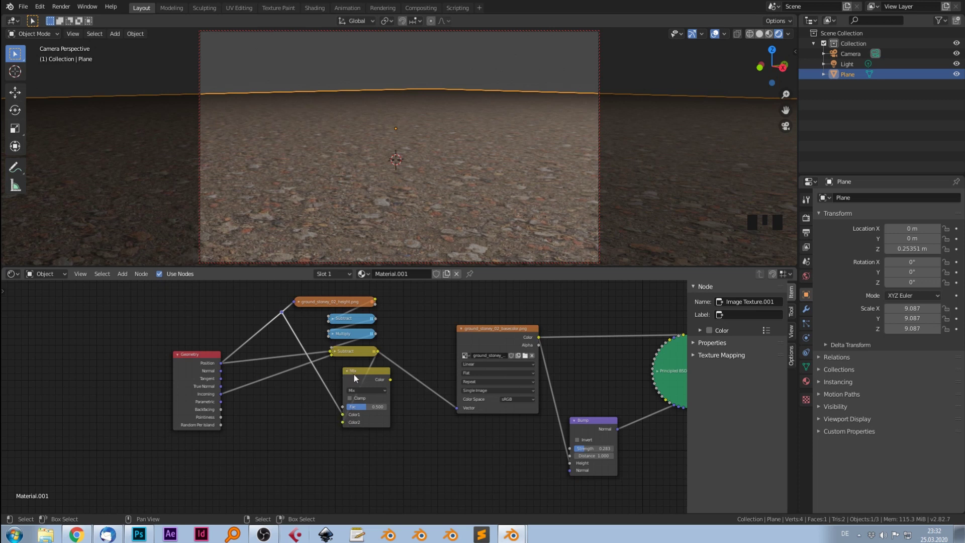
- Move the Mix node above the base colour texture and connect the offset result into its inputs
left_click(362, 378)
left_click_drag(489, 336, 425, 302)
left_click(426, 303)
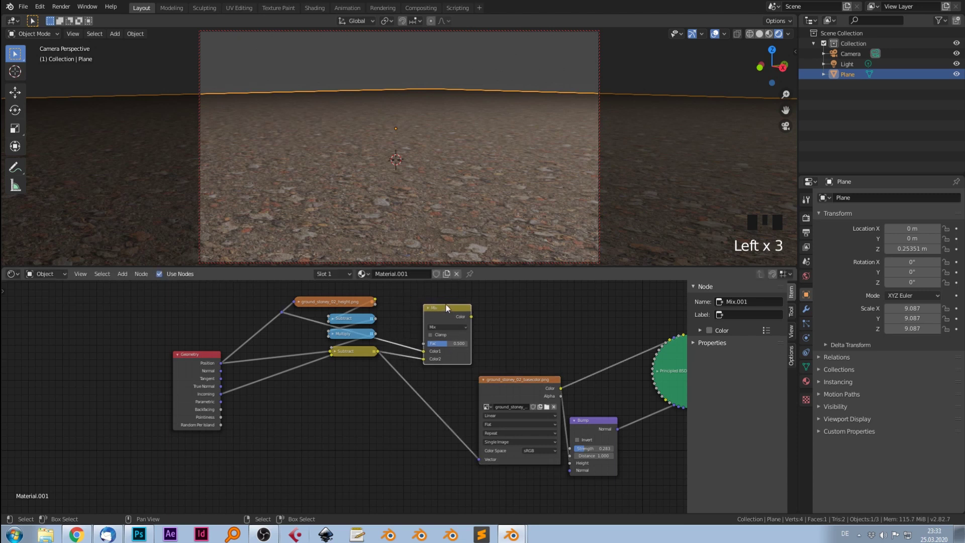
left_click_drag(442, 311, 442, 375)
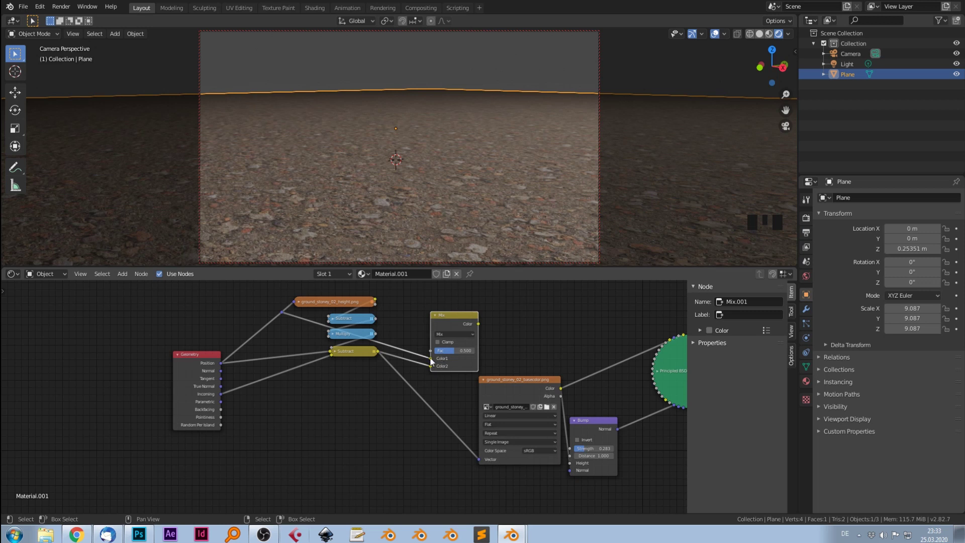
- Add a Greater Than 0.9 math node on the height map driving the Mix factor
key("shift+a")
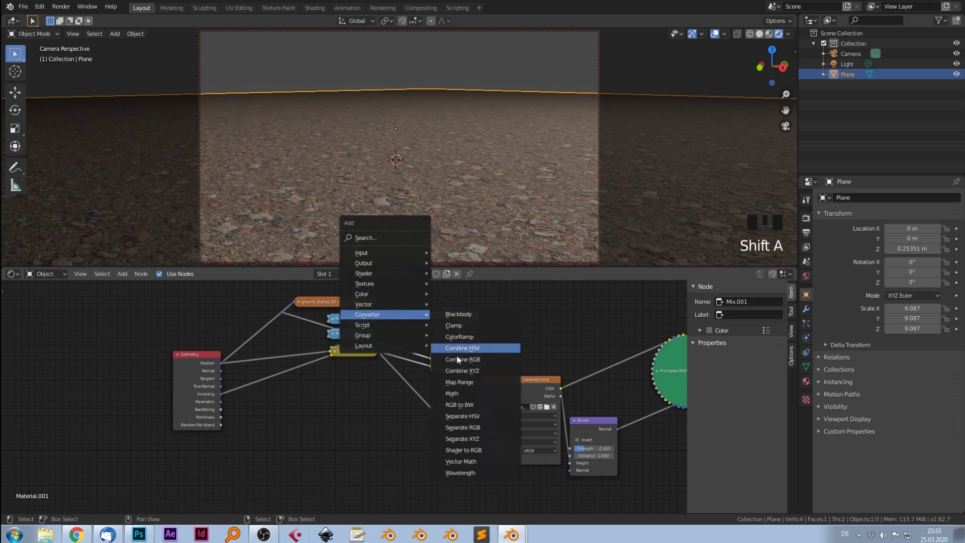
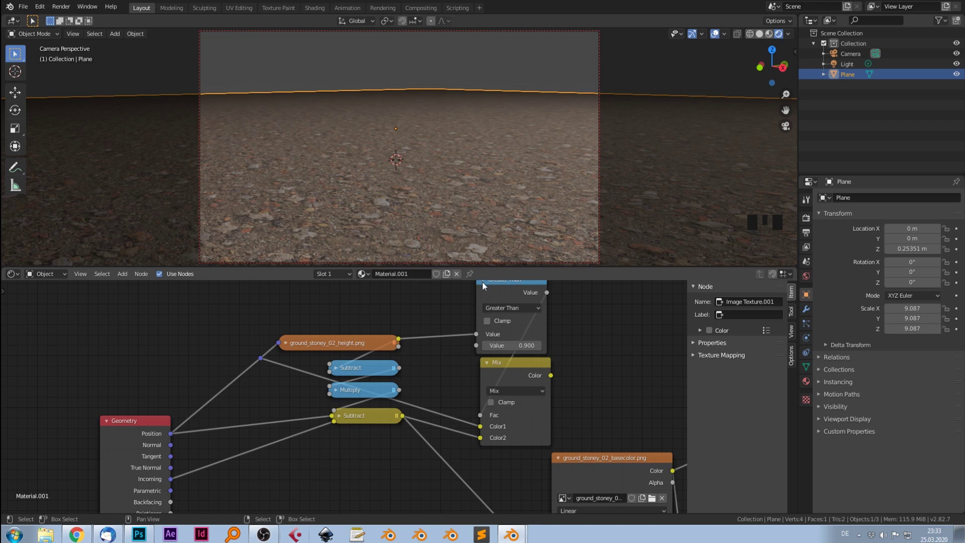
left_click(484, 287)
left_click_drag(504, 289, 490, 367)
left_click_drag(514, 369, 499, 337)
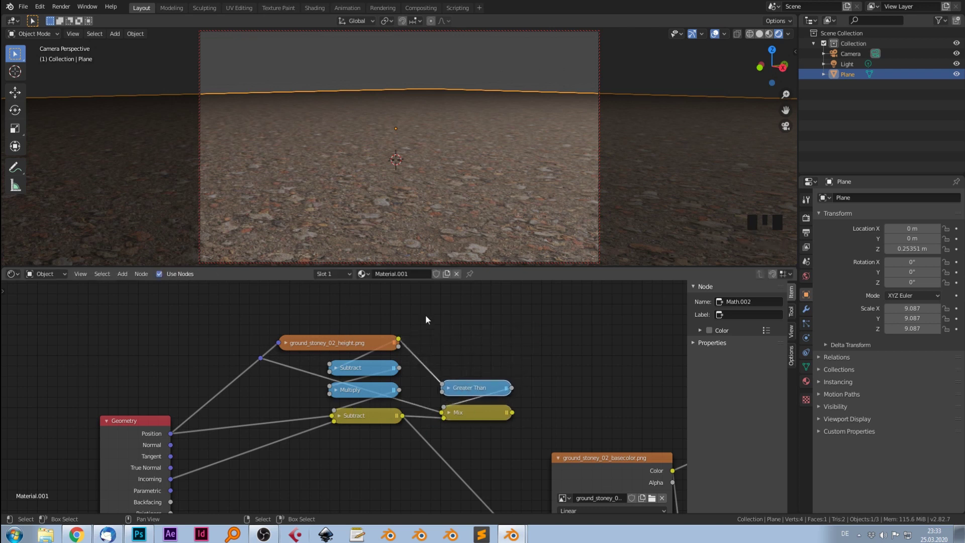
- Tidy the collapsed parallax nodes and feed the Mix result into the base colour texture's Vector
left_click_drag(563, 434, 555, 375)
scroll("down", 3)
left_click(510, 357)
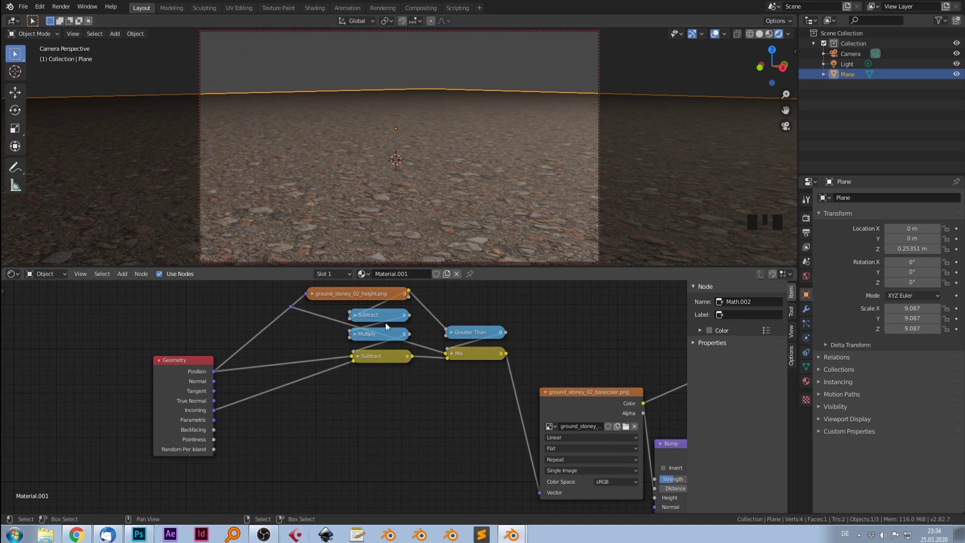
left_click_drag(382, 298, 306, 309)
- Combine the parallax nodes into a node group and expose the threshold as a group input
key("b")
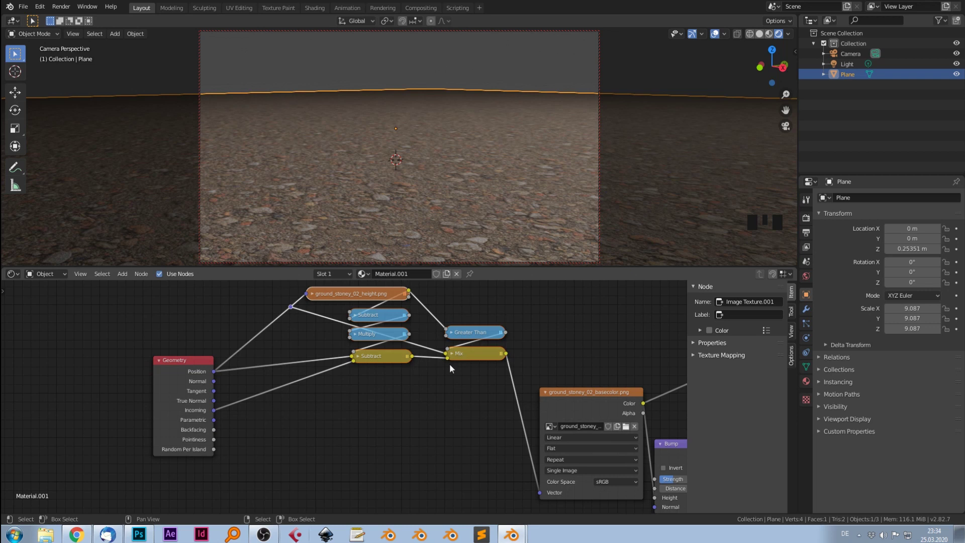
key("ctrl+g")
left_click_drag(224, 441, 427, 393)
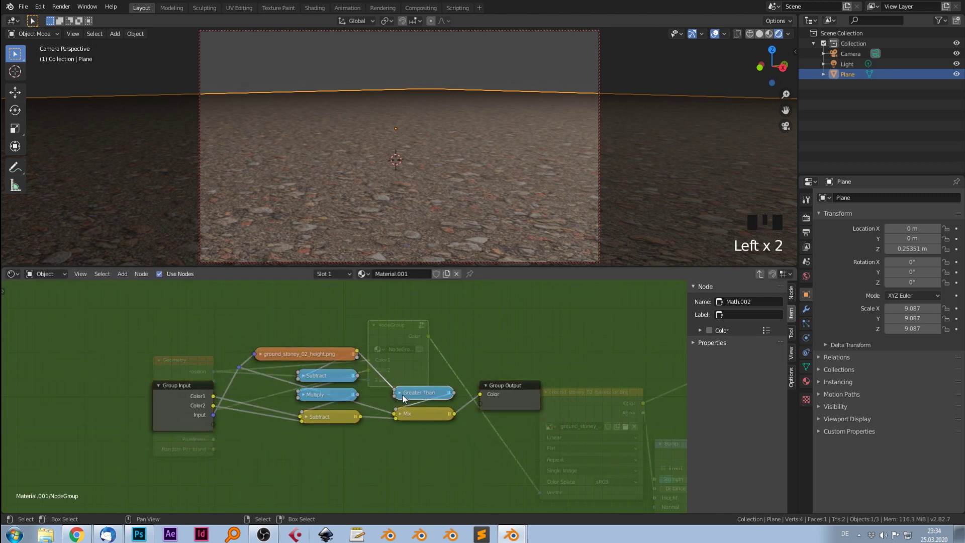
left_click_drag(405, 398, 212, 430)
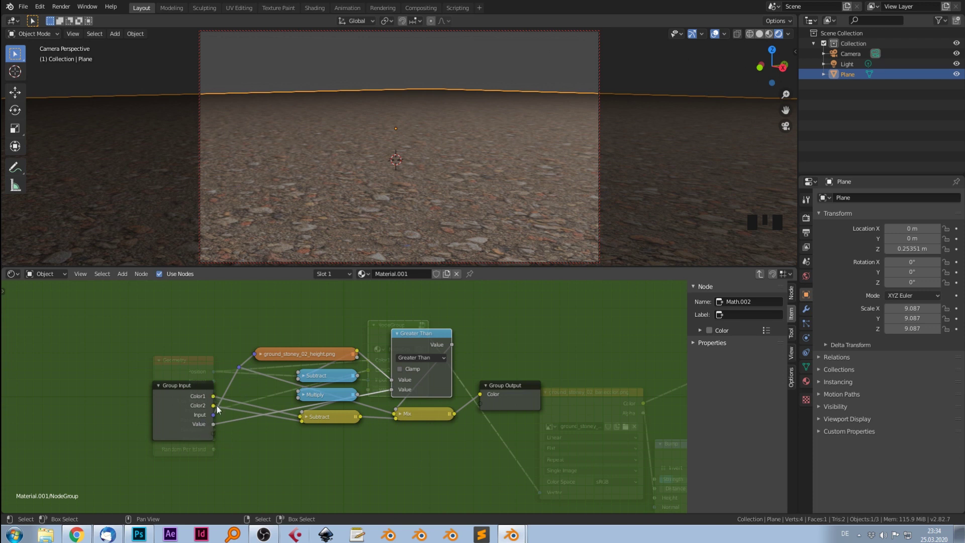
left_click(216, 418)
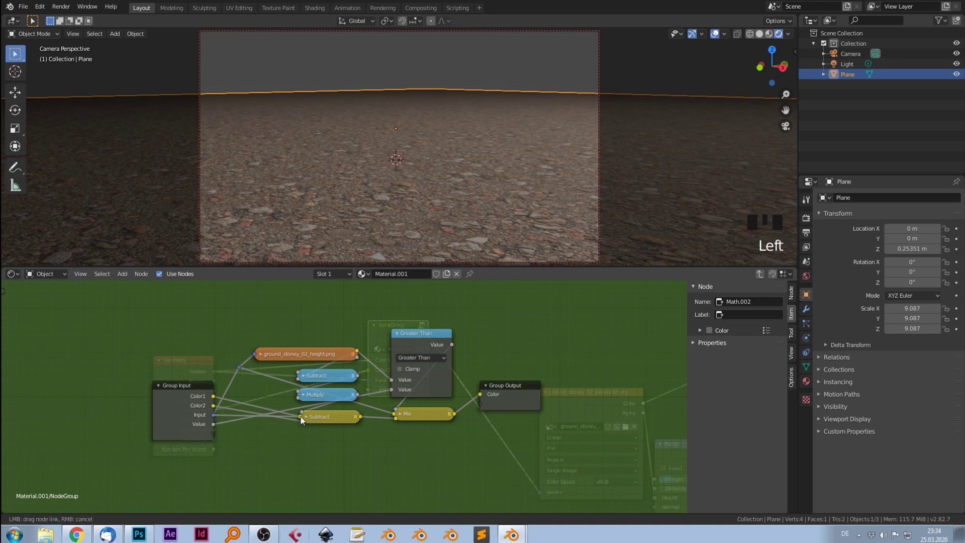
left_click(327, 421)
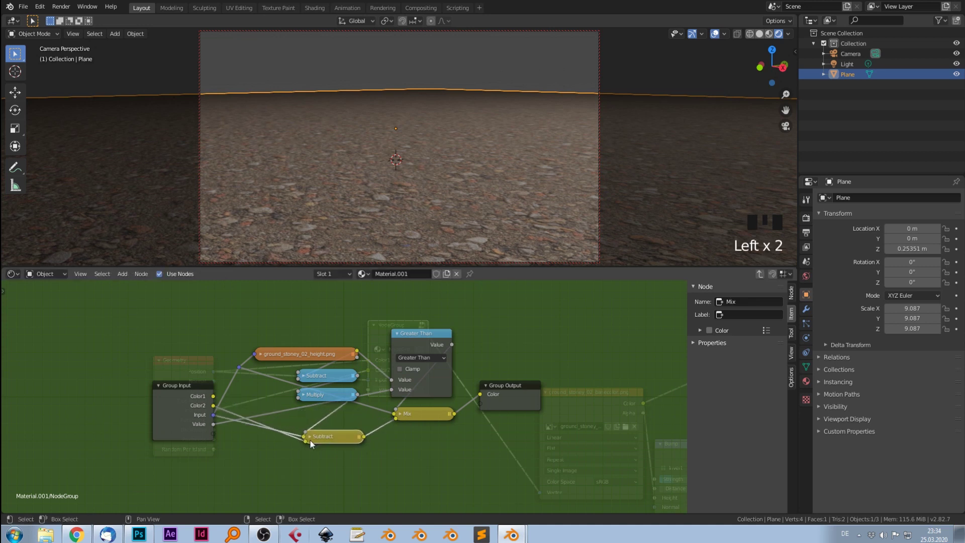
- Rewire the group inputs into the Subtract node and remove the unused Color1 input
left_click(312, 444)
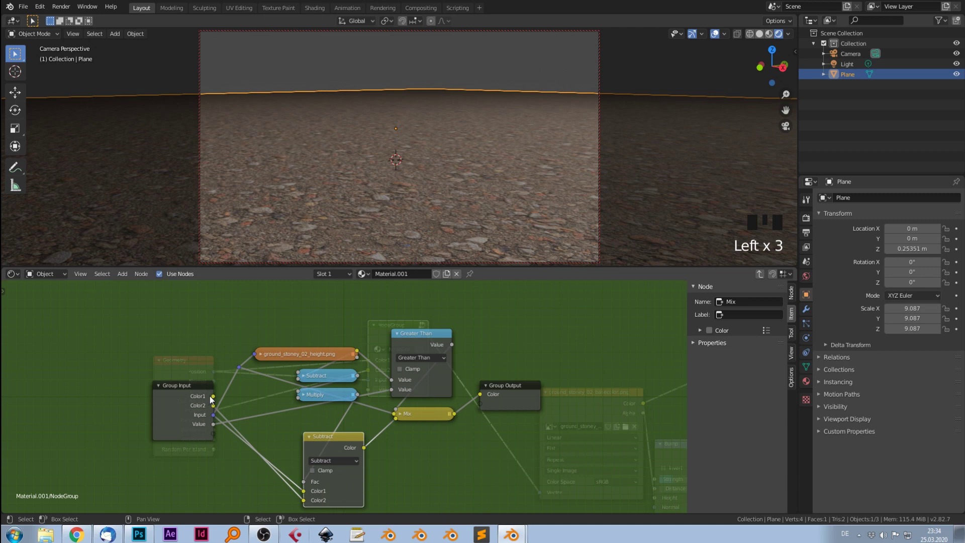
left_click(794, 298)
left_click_drag(722, 318, 780, 388)
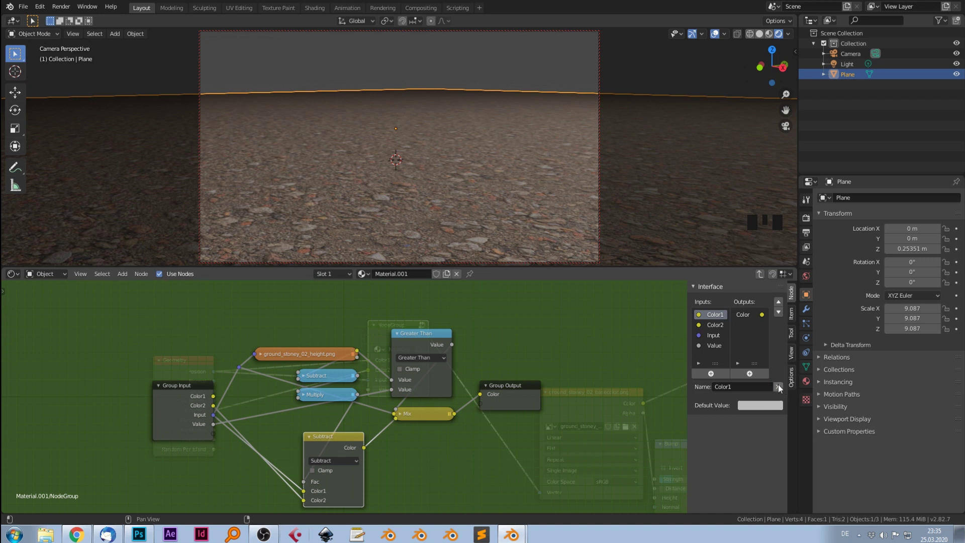
left_click(780, 390)
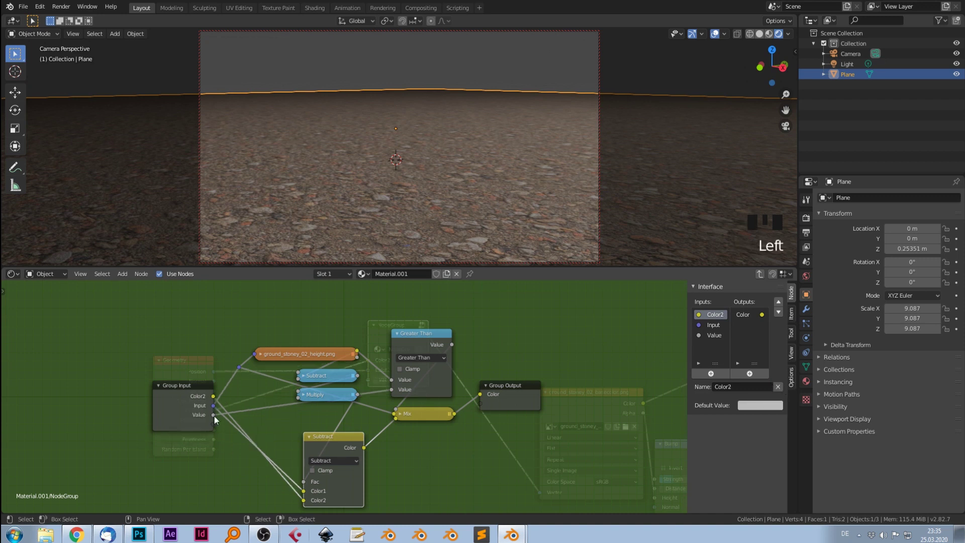
left_click(195, 418)
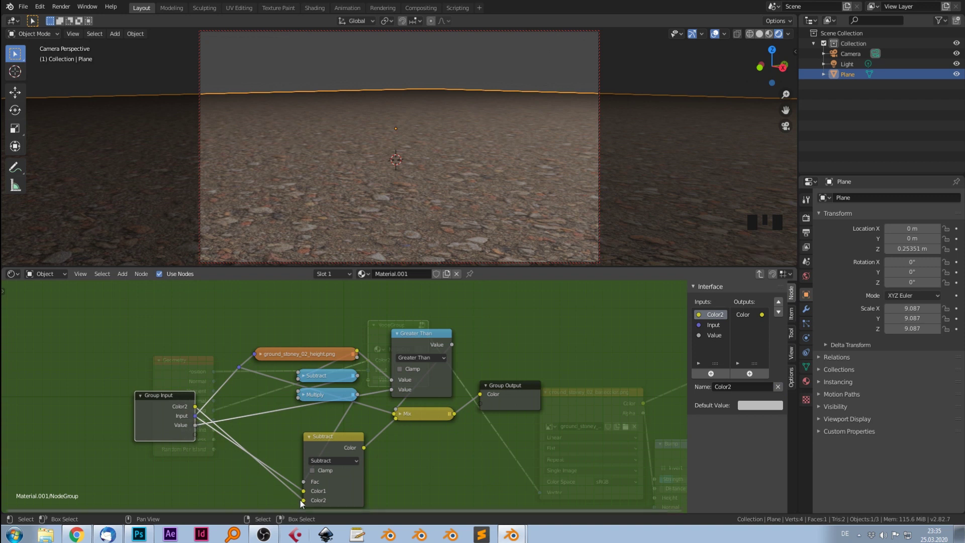
- Rename the group inputs to Vector and Incoming and move Vector above Incoming
left_click(715, 331)
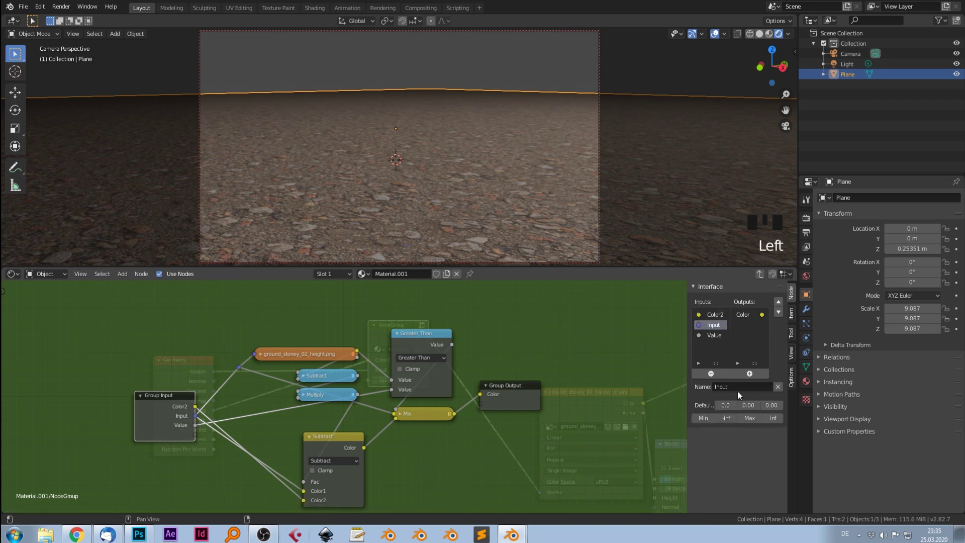
left_click_drag(741, 391, 713, 379)
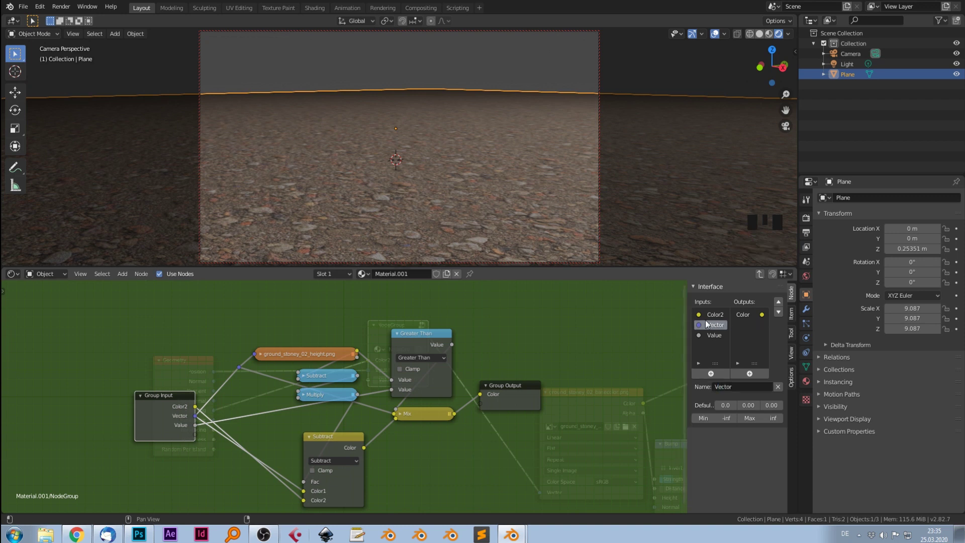
left_click(720, 319)
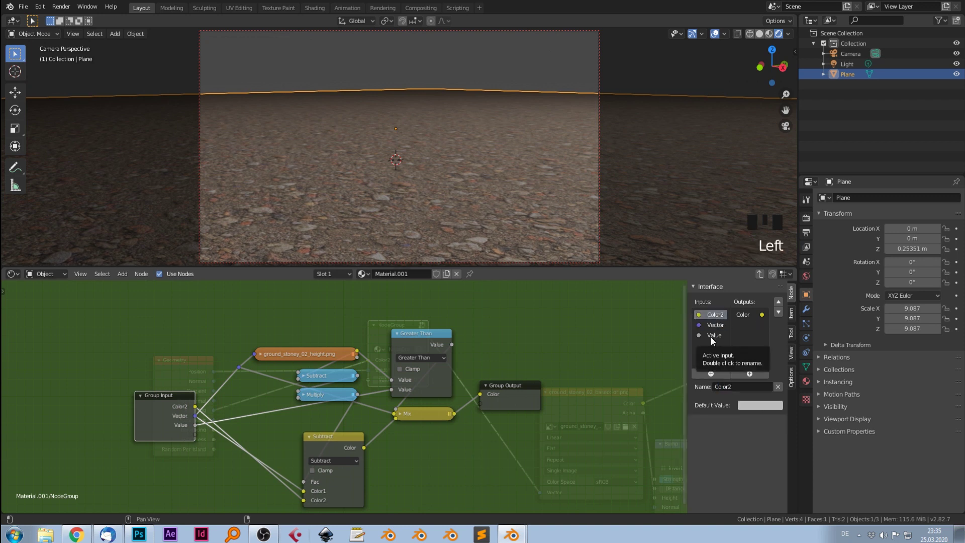
left_click_drag(747, 392, 744, 392)
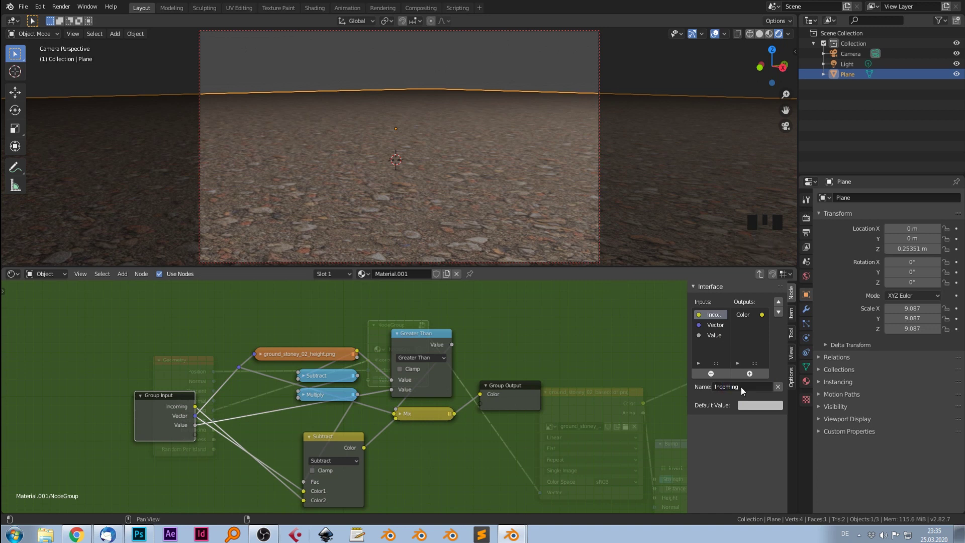
left_click(167, 417)
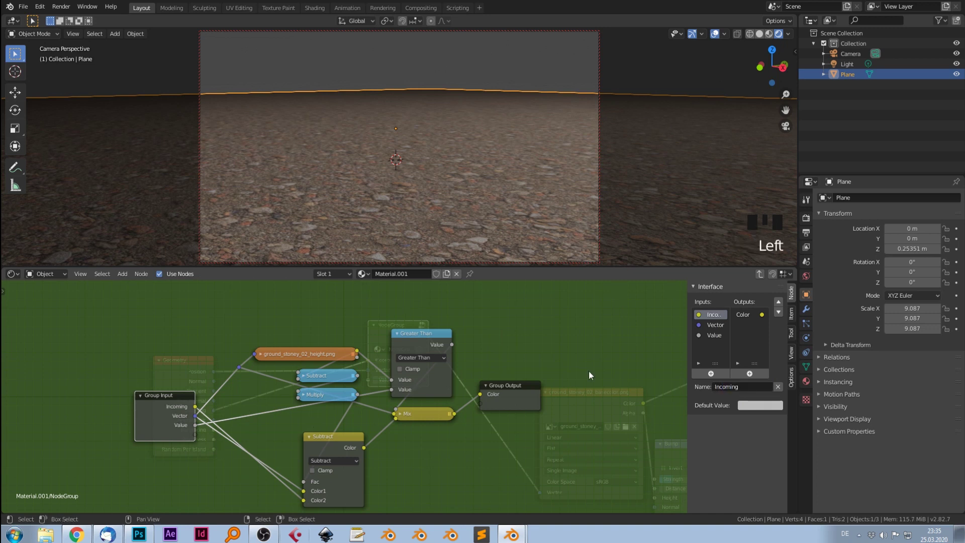
left_click(785, 316)
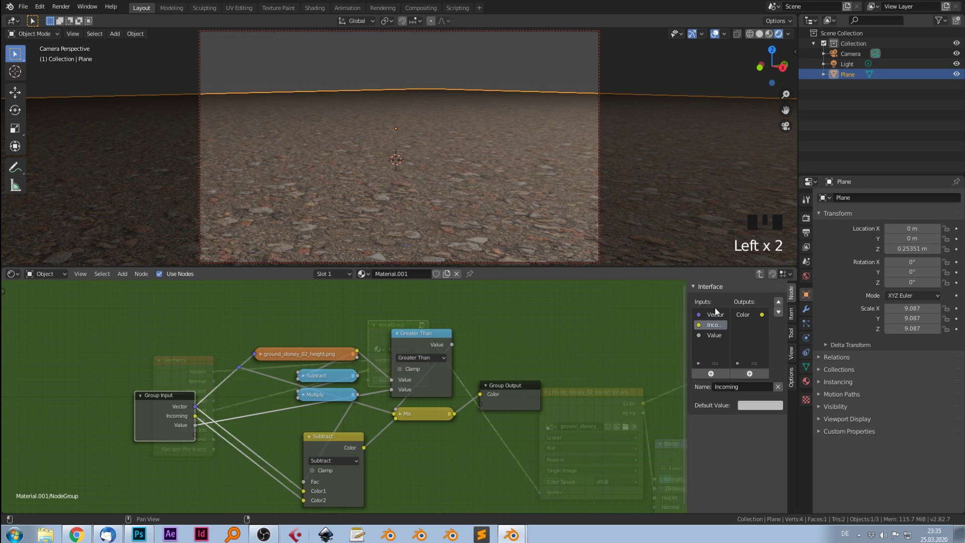
- Return to the material tree and collapse the node group next to the Geometry node
key("Tab")
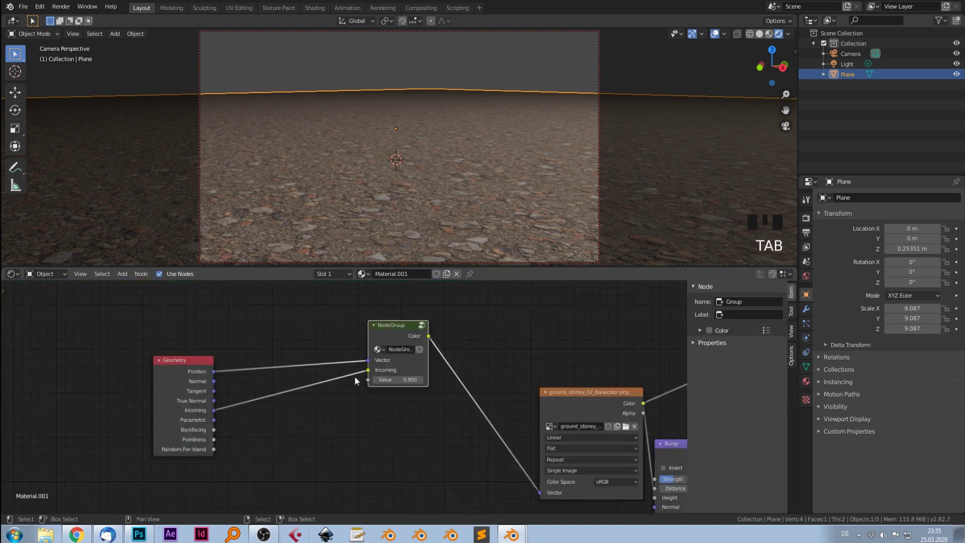
left_click_drag(406, 420, 199, 388)
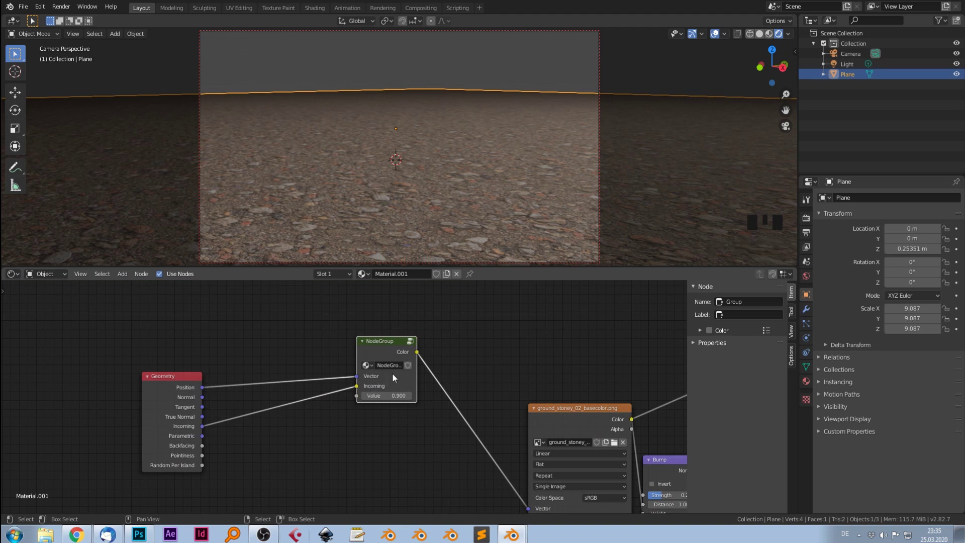
left_click(366, 345)
left_click_drag(389, 346, 326, 351)
- Stack eight duplicates of the collapsed node group in a column beneath the original
key("shift+d")
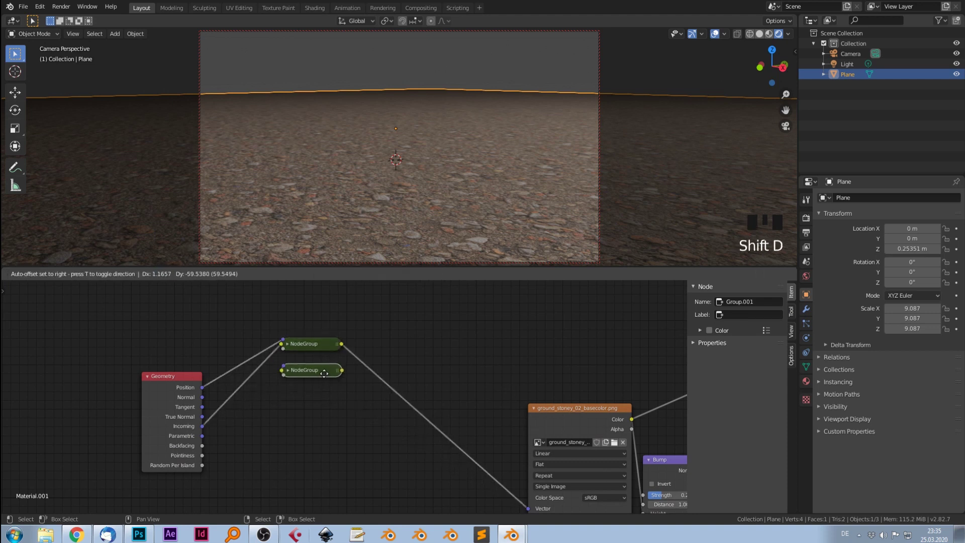
key("shift+d")
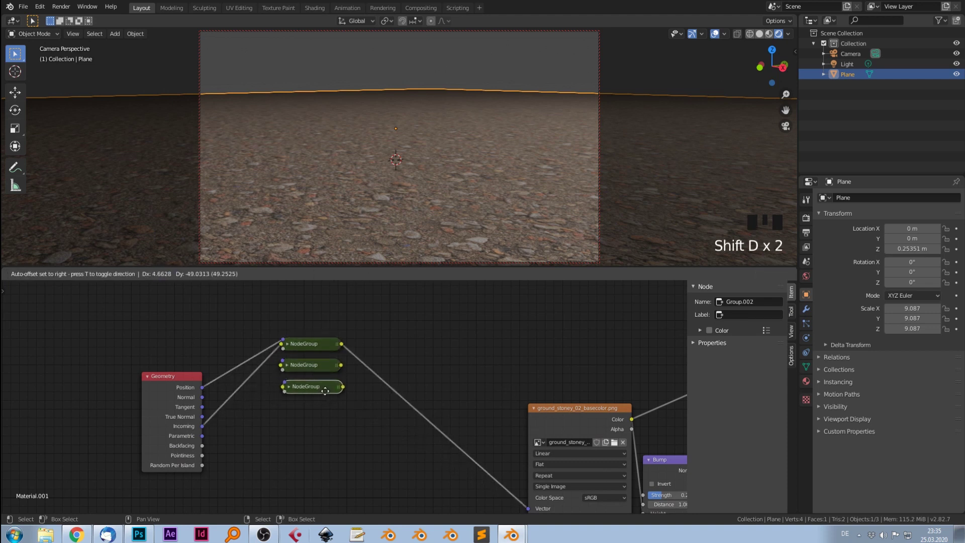
key("shift+d")
key("shift+d")
key("shift+d")
key("shift+d")
key("shift+d")
left_click_drag(398, 488, 337, 357)
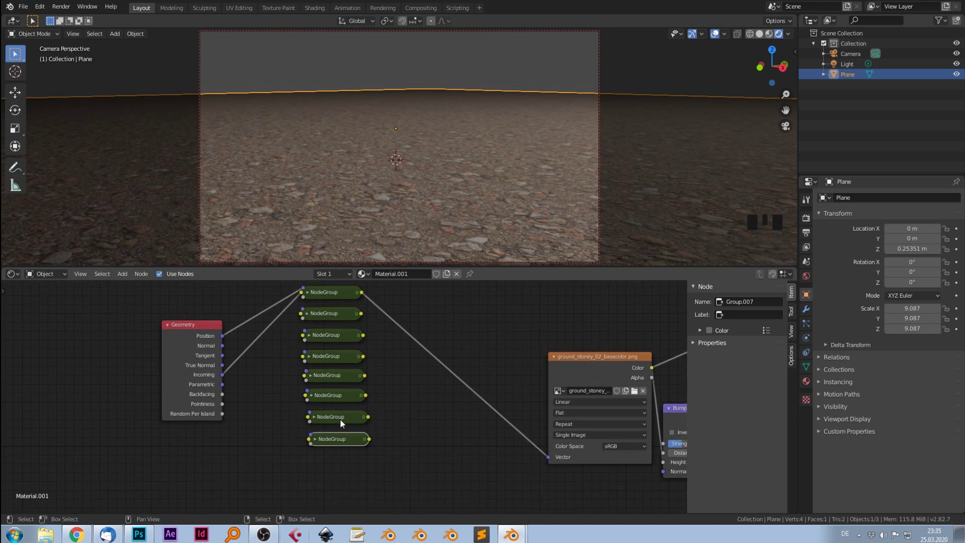
key("shift+d")
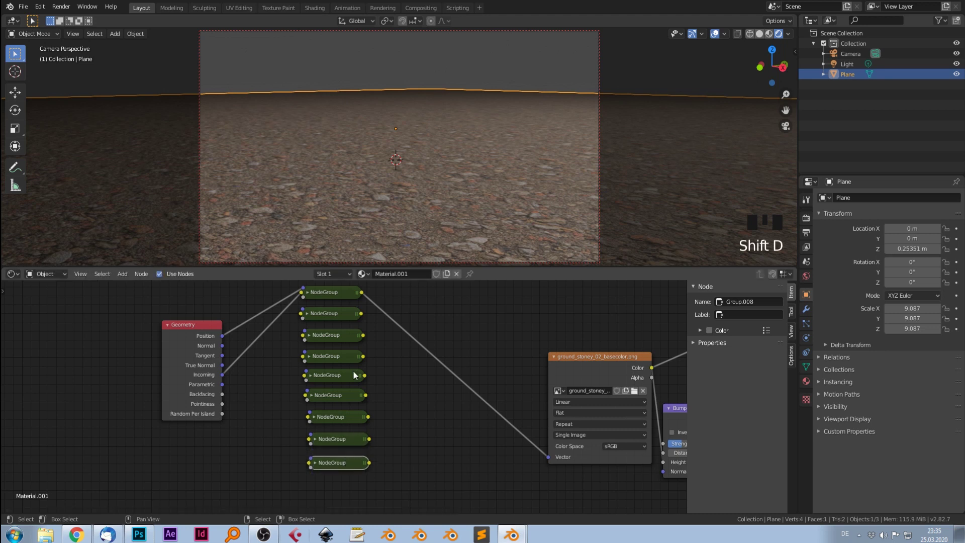
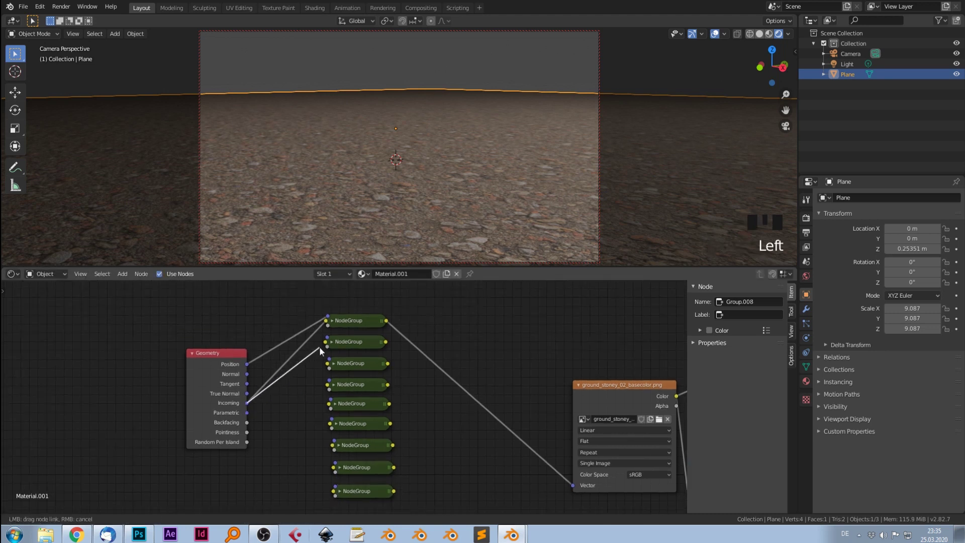
- Feed Geometry Incoming into every node group copy
left_click_drag(249, 410, 259, 406)
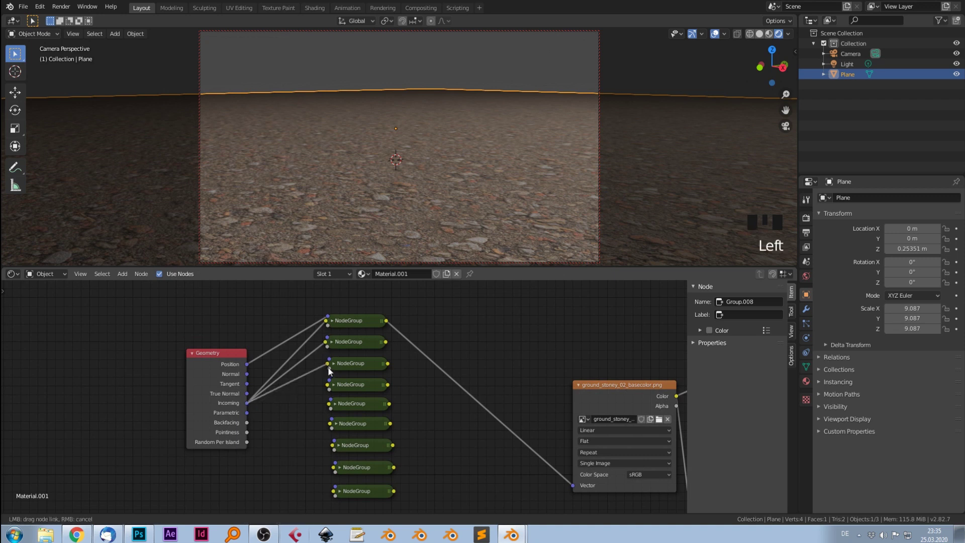
left_click(248, 407)
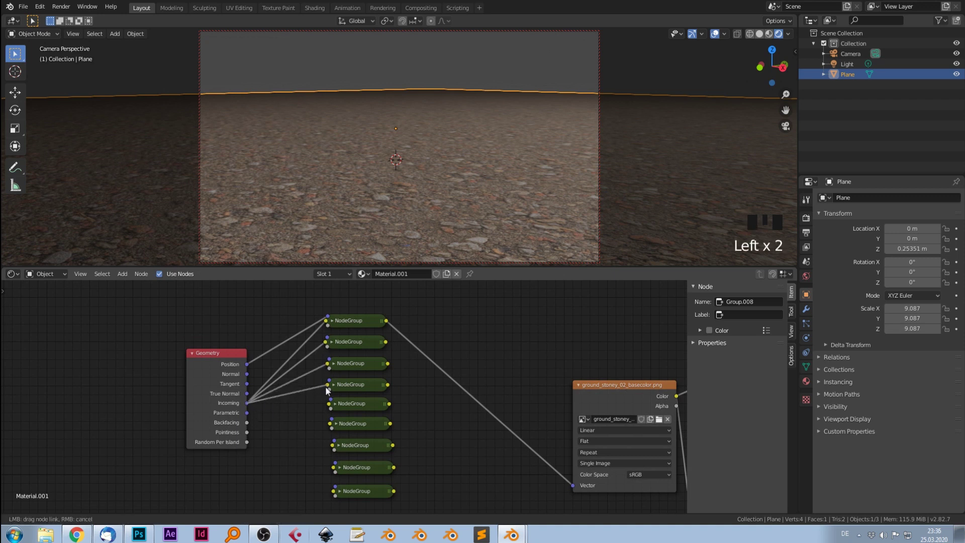
left_click_drag(249, 408, 289, 413)
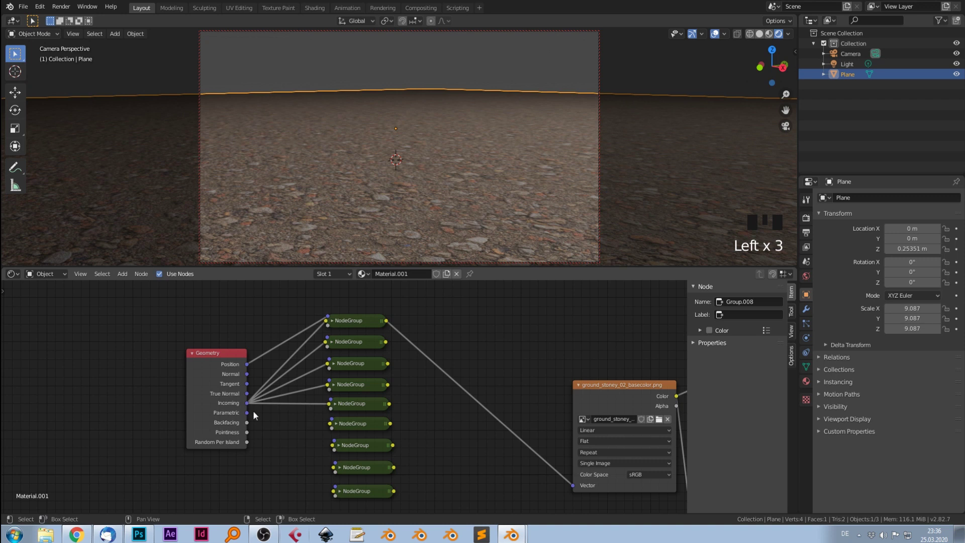
left_click_drag(246, 409, 256, 412)
left_click(250, 408)
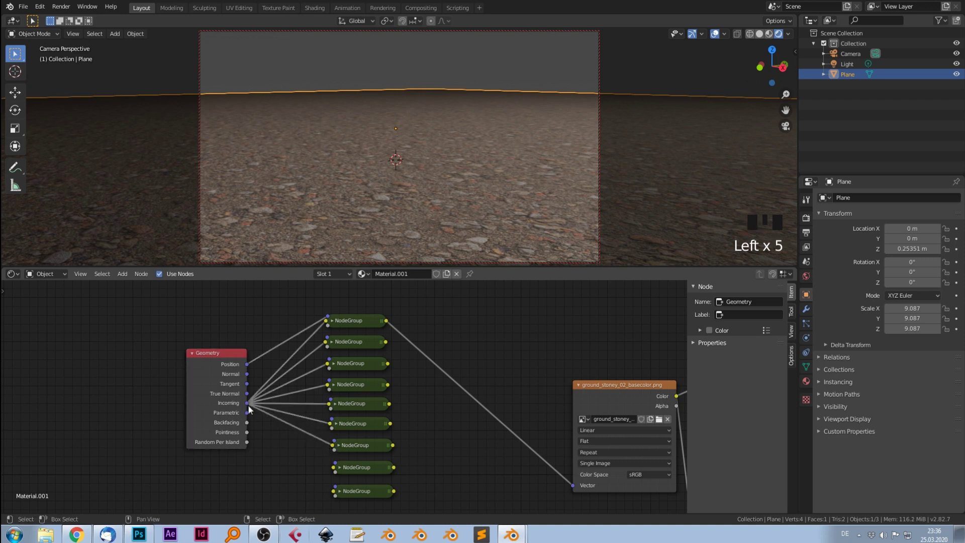
left_click(252, 410)
left_click(248, 408)
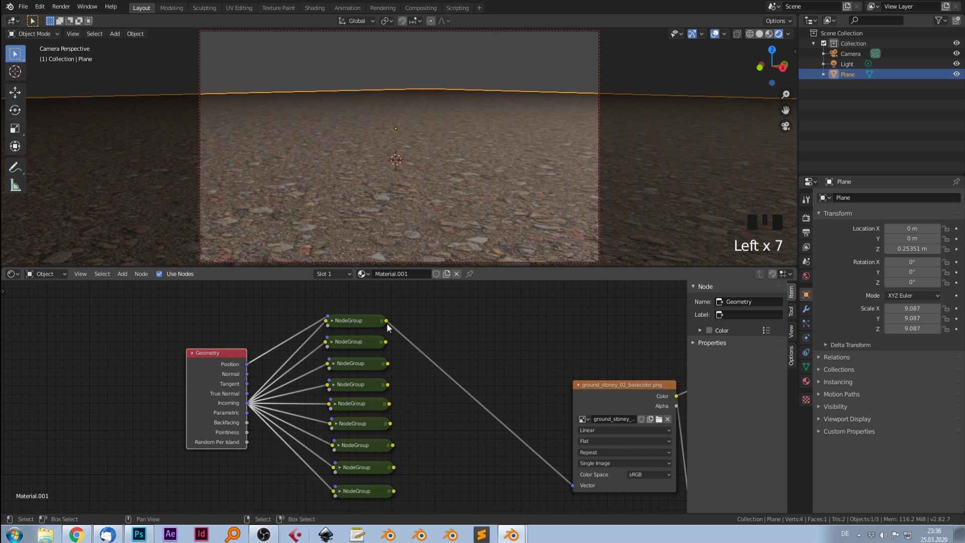
- Chain each group's output into the next group's Vector, the last driving the stone texture's coordinates
left_click(390, 325)
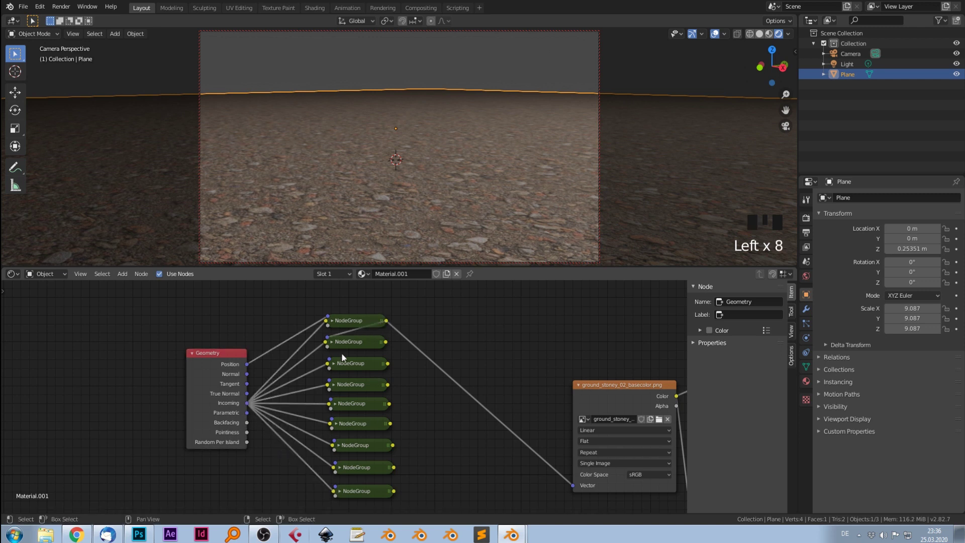
left_click(390, 348)
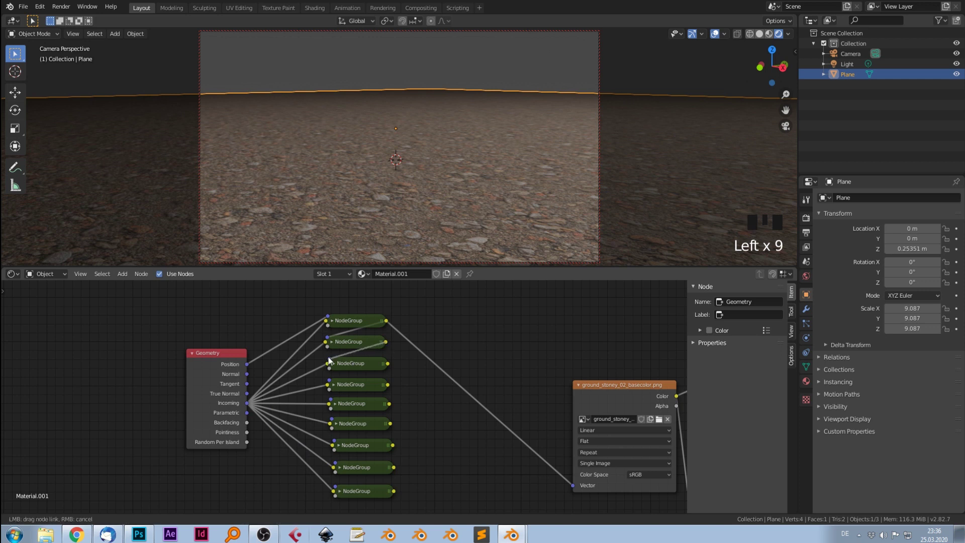
left_click(391, 369)
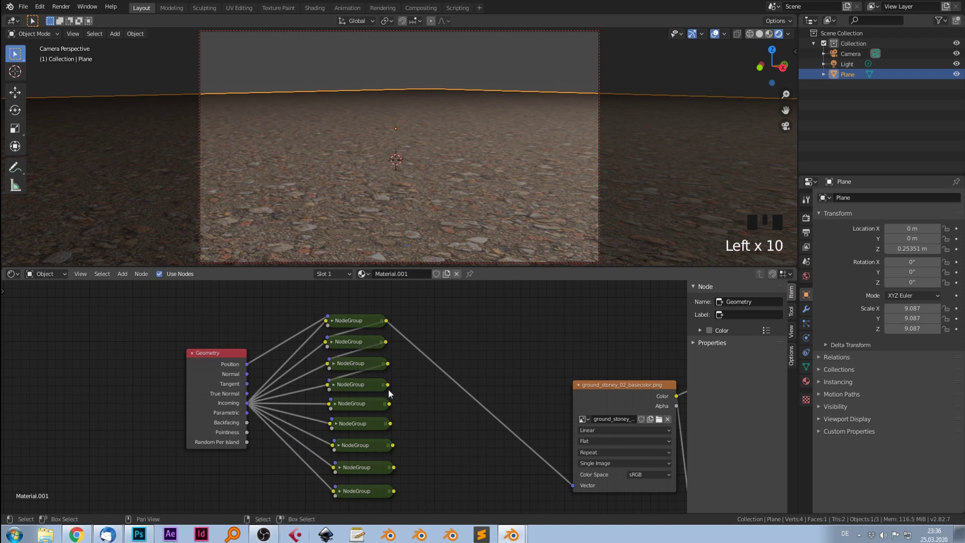
left_click(391, 389)
left_click_drag(390, 410, 381, 437)
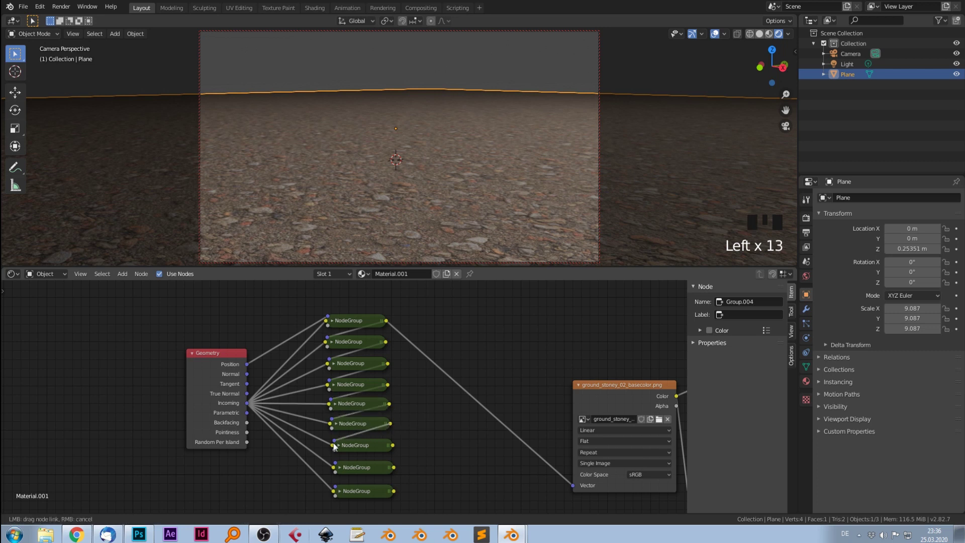
left_click(396, 450)
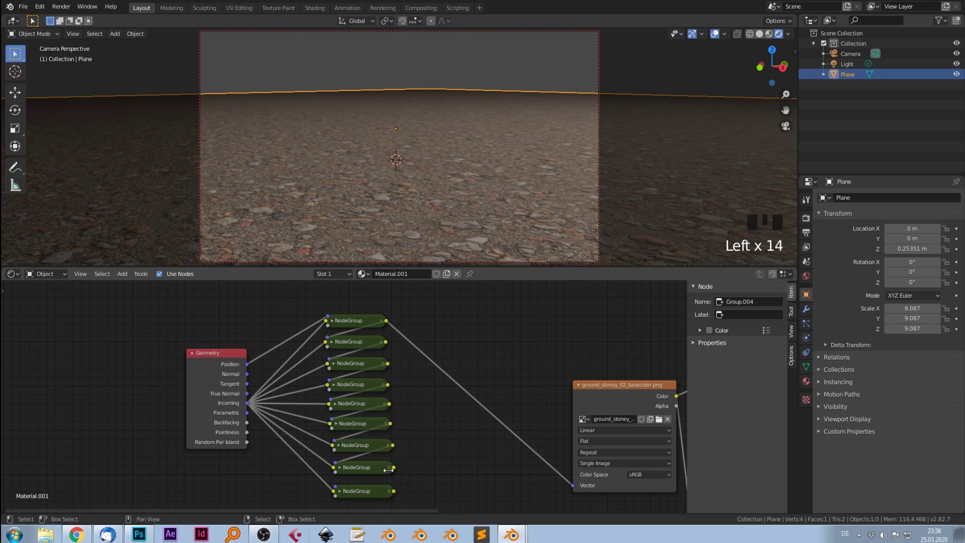
left_click_drag(397, 473, 361, 323)
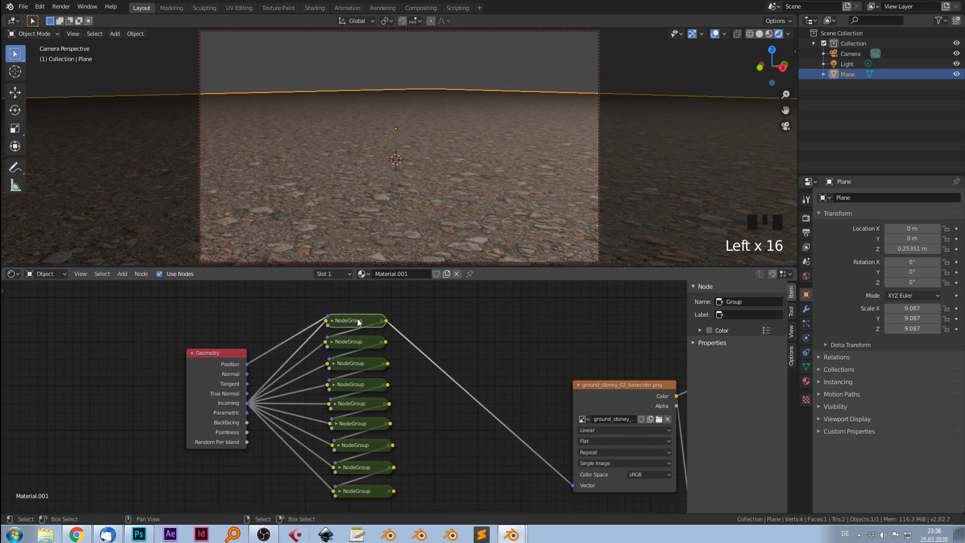
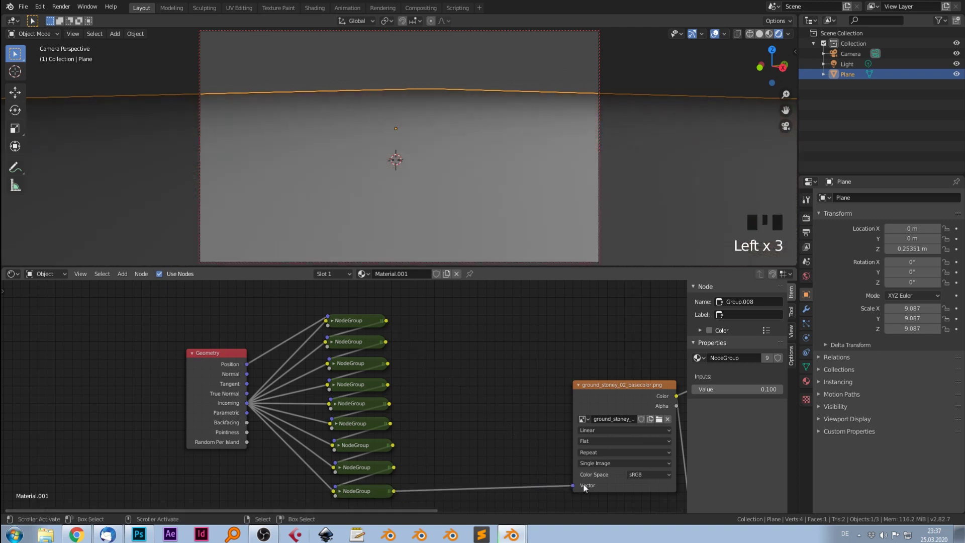
left_click_drag(448, 193, 417, 341)
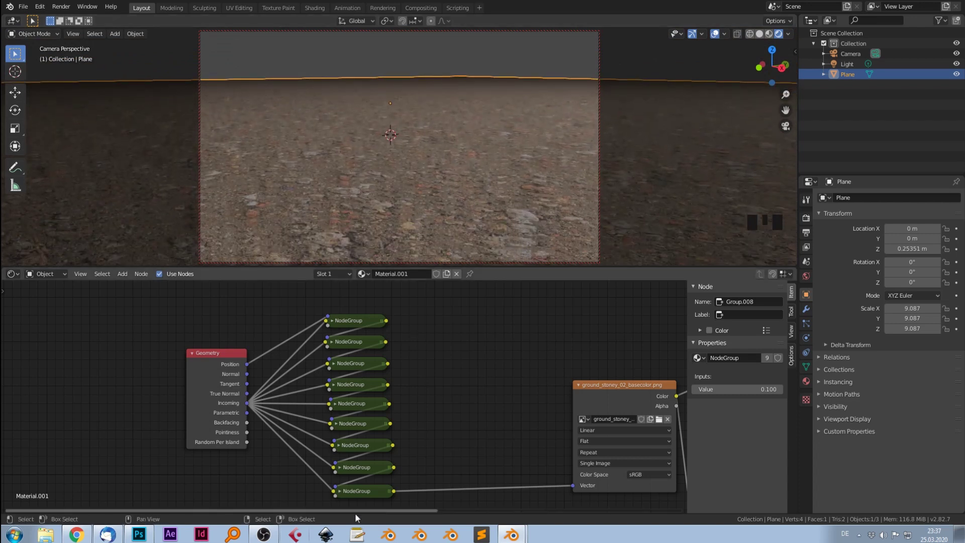
left_click(358, 492)
- Inside the node group, set the Multiply node's value to 0.010
key("Tab")
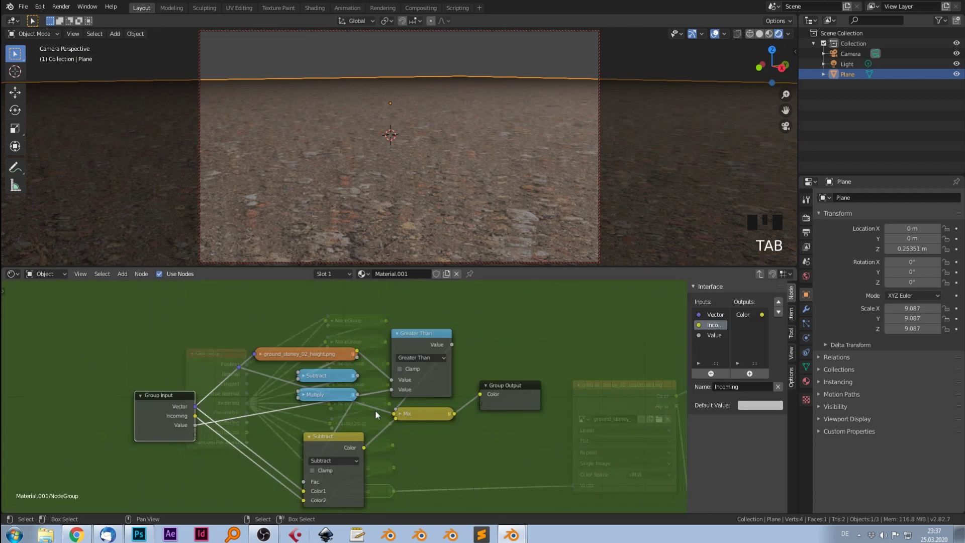
left_click(330, 398)
left_click_drag(329, 397, 318, 356)
left_click(326, 378)
left_click(335, 412)
left_click(305, 371)
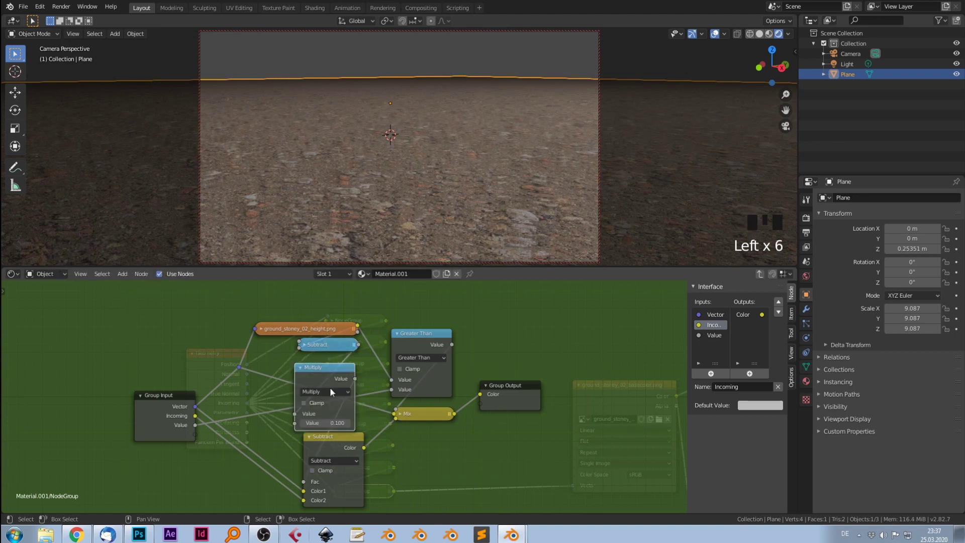
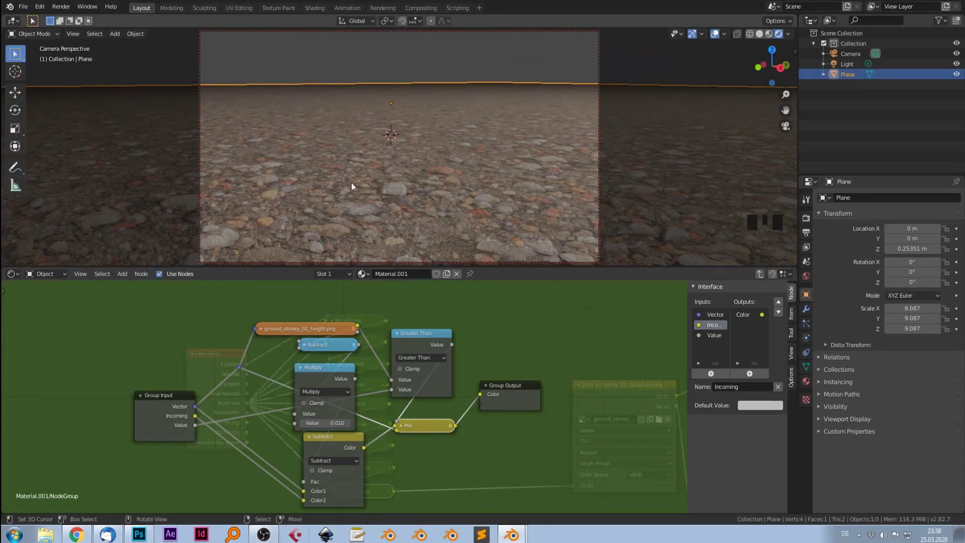
- Orbit the viewport to inspect the stone relief from grazing angles, then select the light
left_click_drag(494, 176, 434, 189)
left_click_drag(434, 185, 484, 215)
left_click_drag(484, 215, 438, 206)
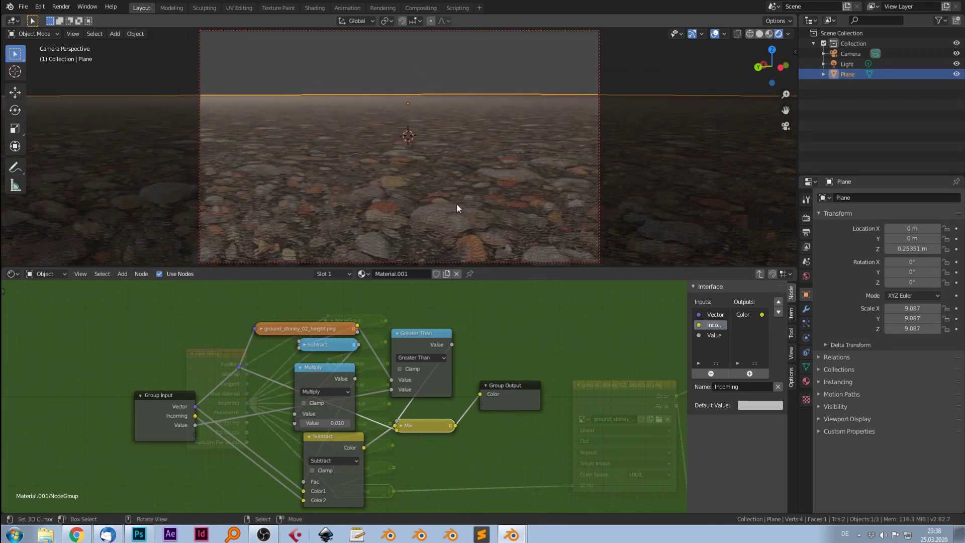
left_click_drag(459, 166, 851, 68)
left_click(851, 68)
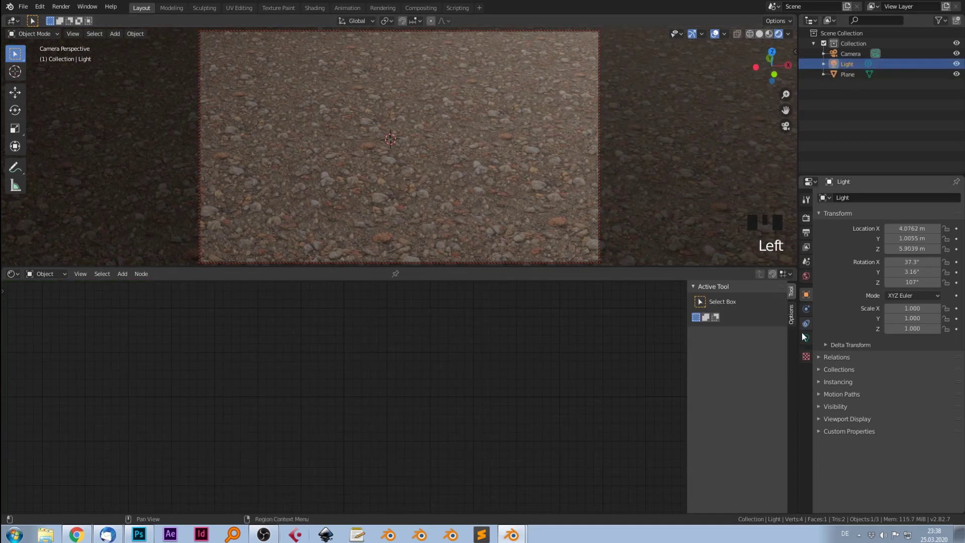
- Adjust the Sun light's strength in the Light properties
left_click_drag(807, 344, 878, 246)
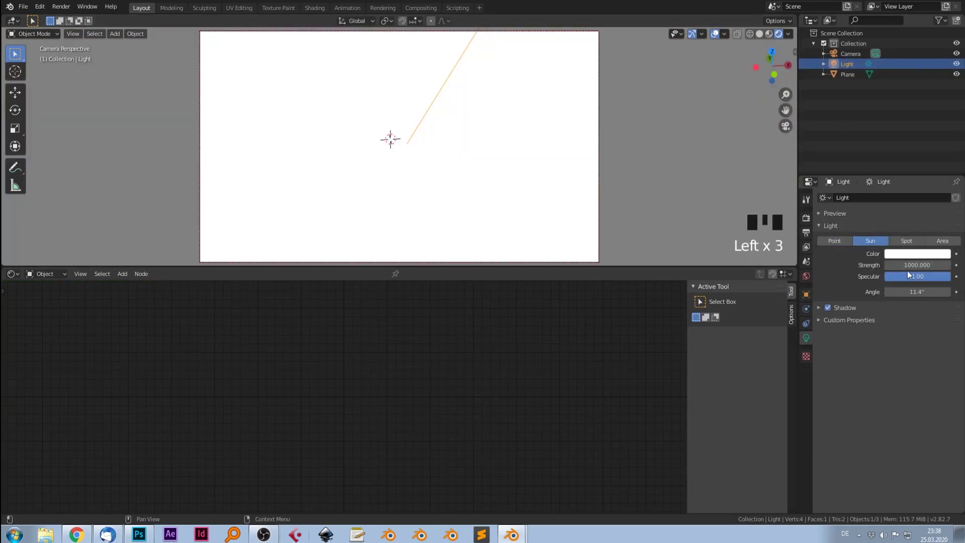
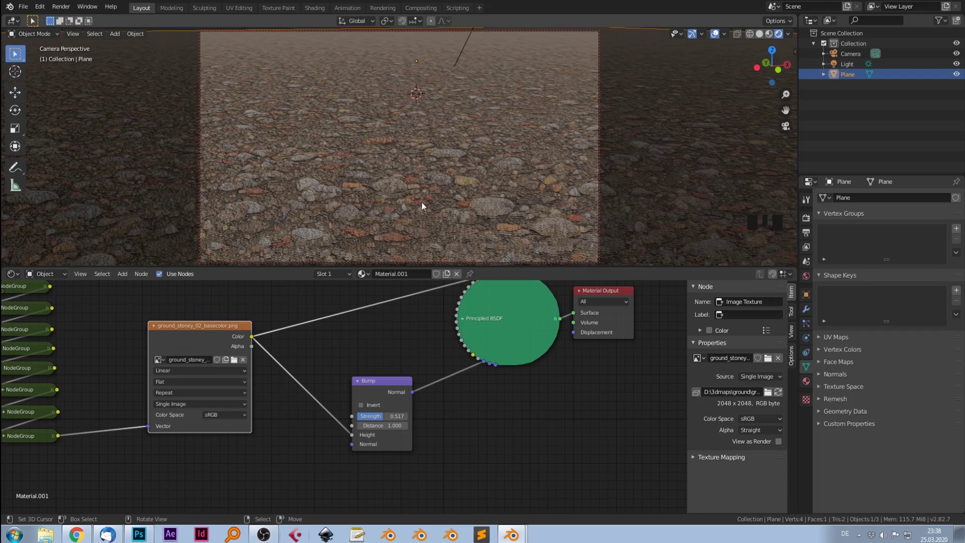
- Duplicate the base colour texture node for the ground_stoney_02_height.png height map
left_click_drag(207, 315, 258, 380)
left_click_drag(259, 380, 309, 330)
key("shift+d")
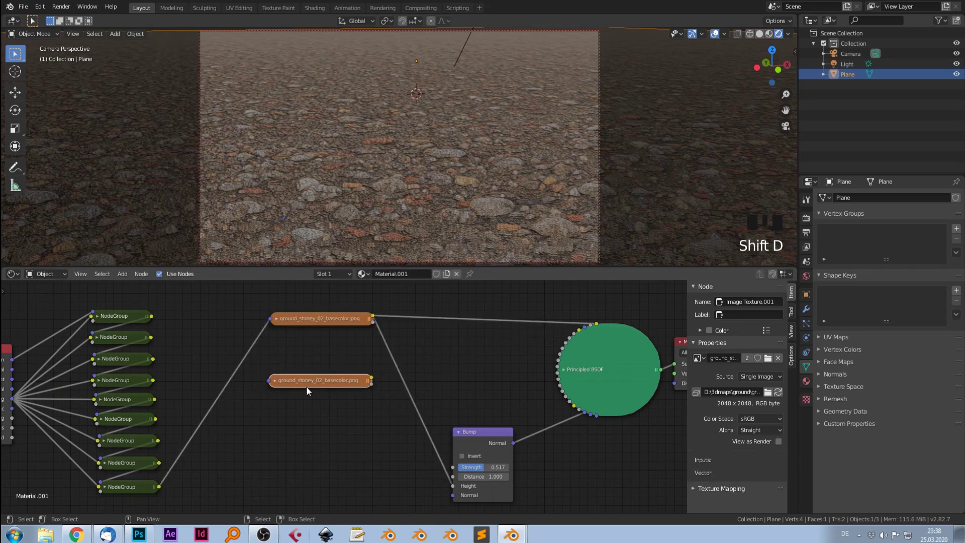
left_click(276, 384)
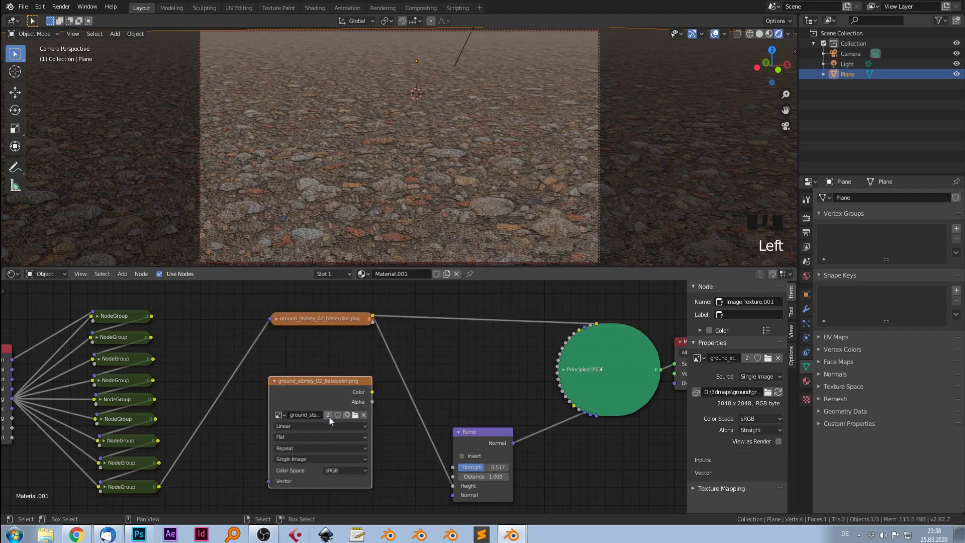
left_click_drag(331, 419, 281, 419)
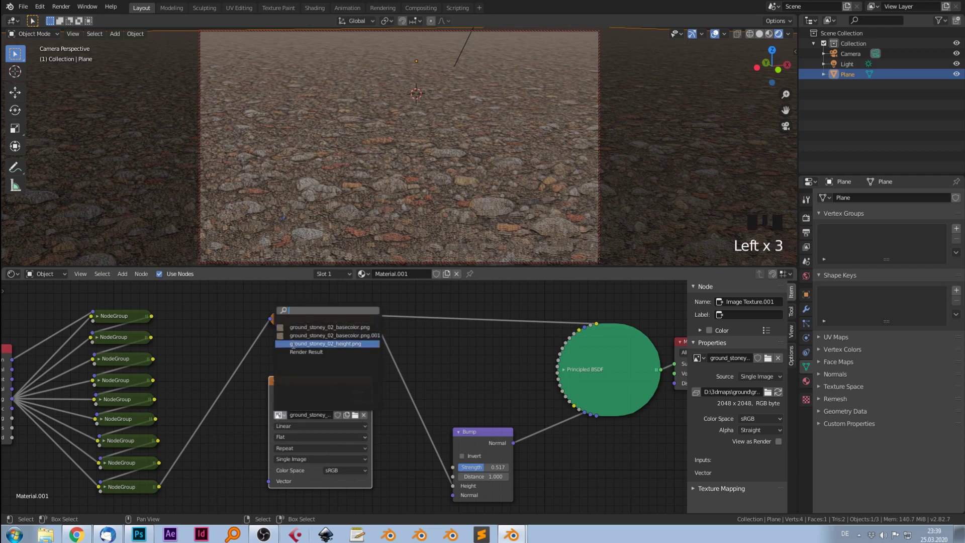
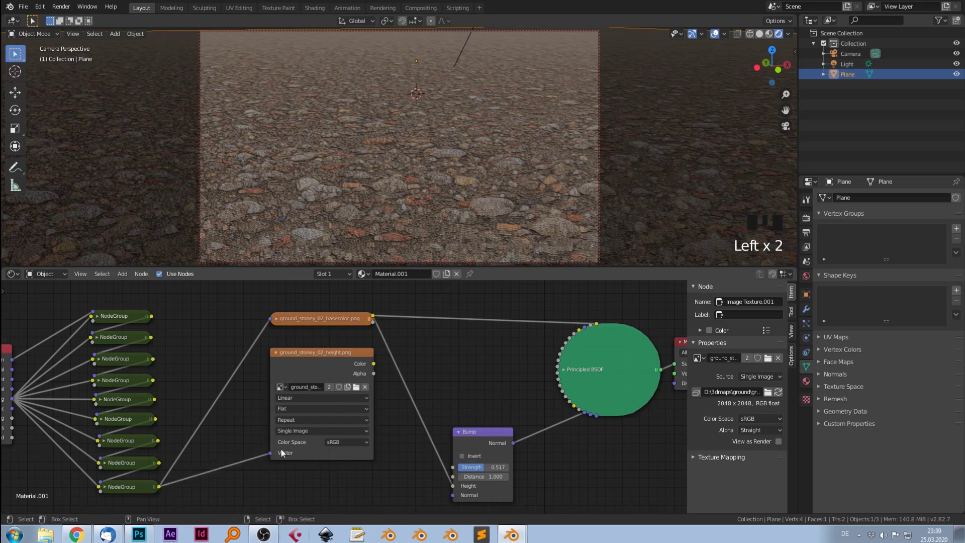
- Add a MixRGB Multiply node between the base colour texture and the shader
key("shift+a")
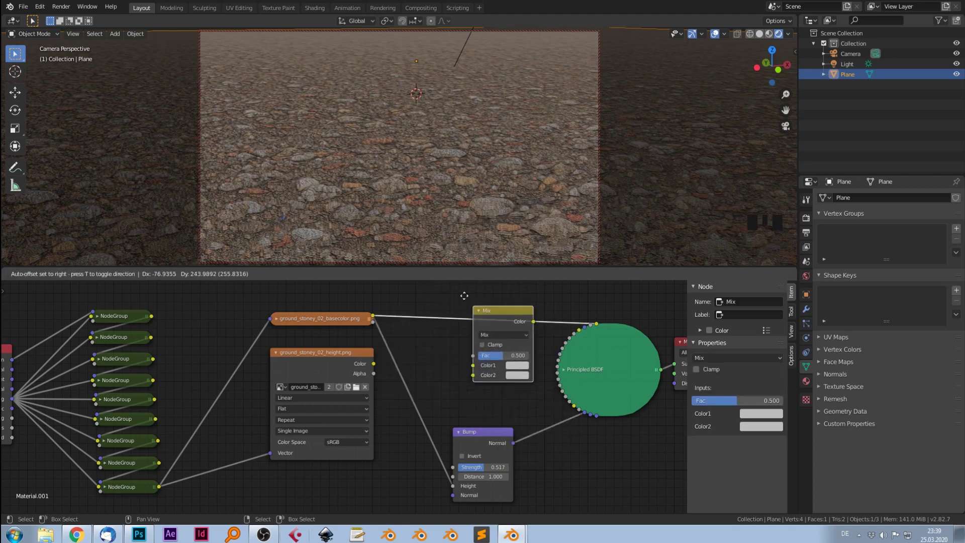
left_click(377, 367)
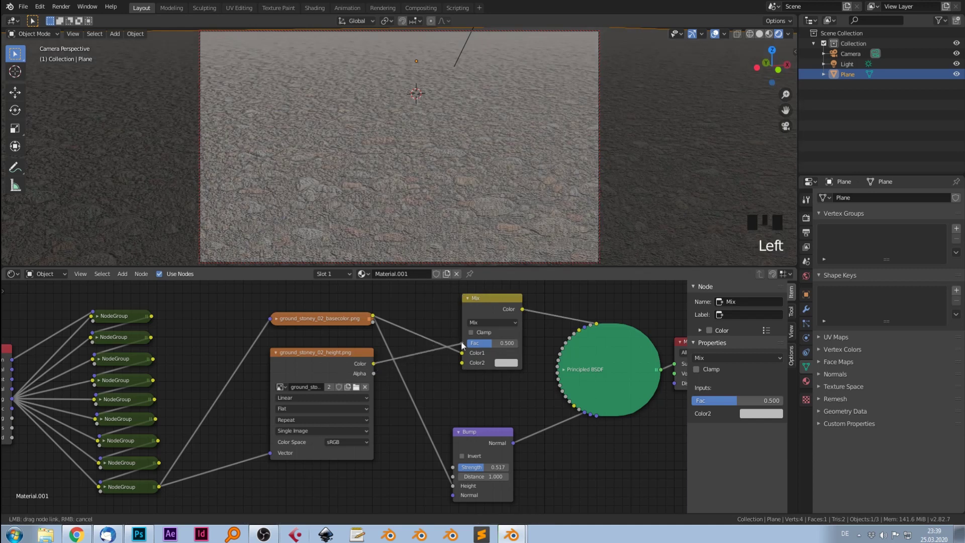
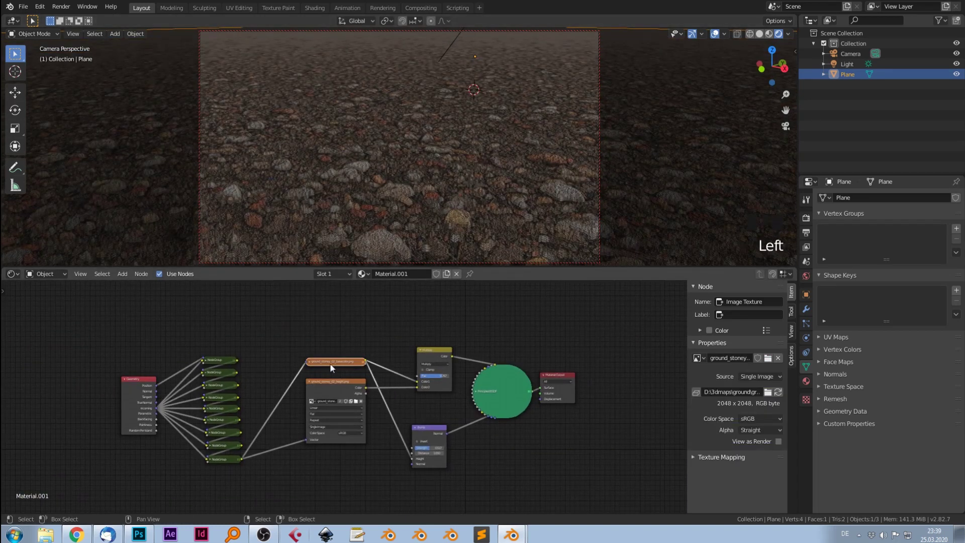
- Duplicate the ground shader nodes without the parallax groups and place the copy above the original
left_click(140, 393)
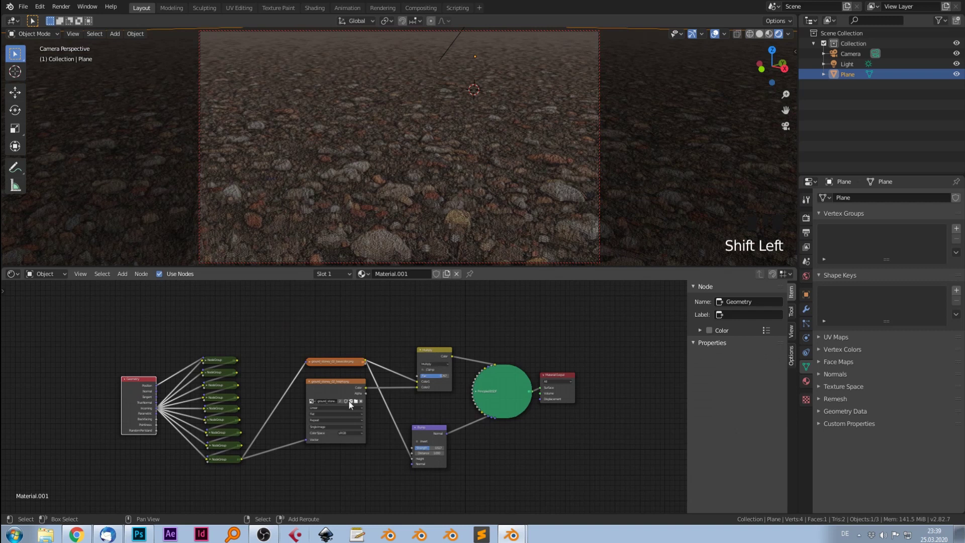
left_click_drag(335, 391, 345, 395)
left_click_drag(434, 436, 508, 385)
left_click(432, 352)
key("shift+d")
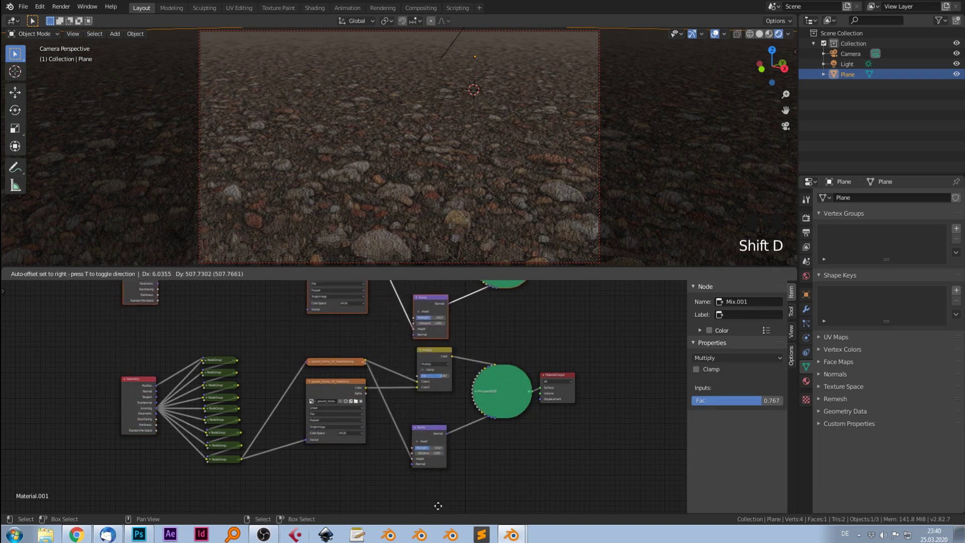
left_click_drag(513, 343, 563, 479)
left_click(563, 479)
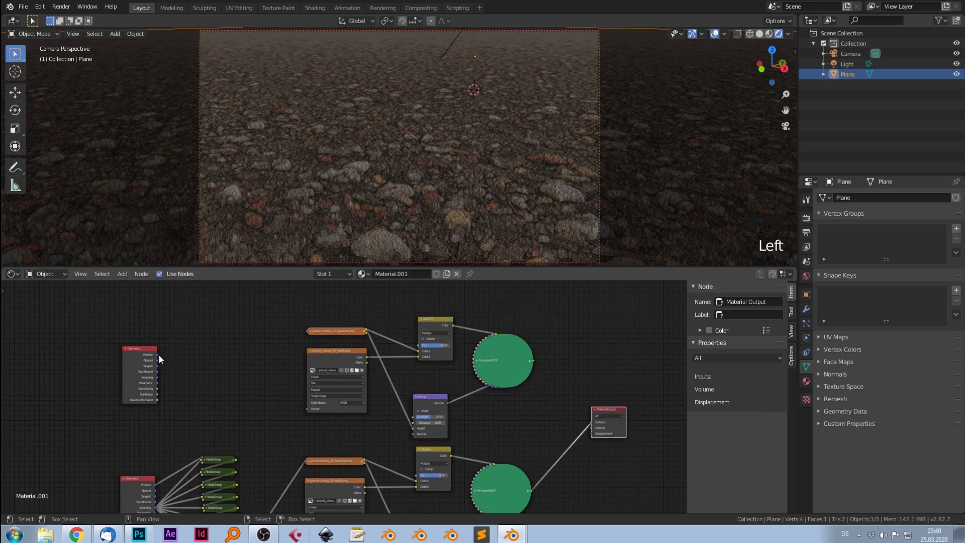
- Drive both copied textures from Geometry Position and connect the flat copy to Material Output
left_click(162, 359)
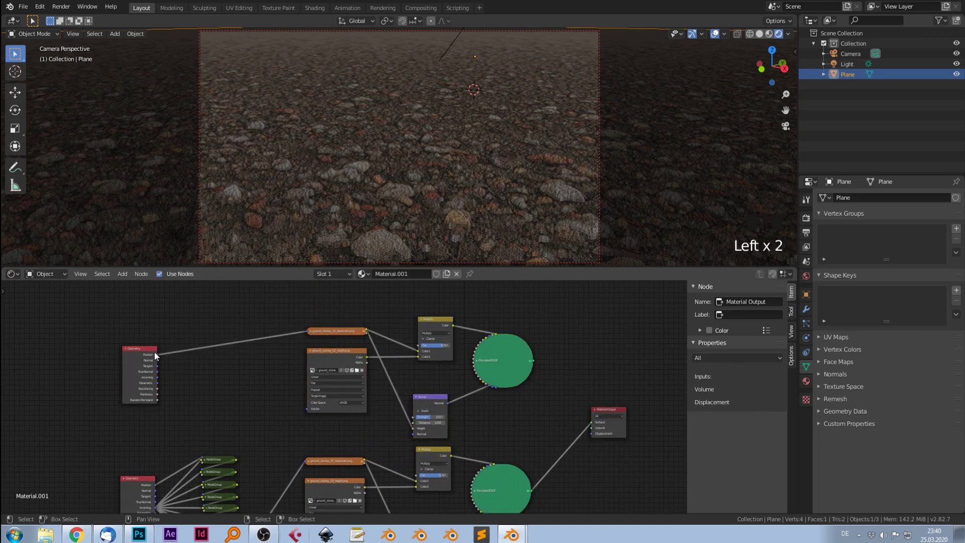
left_click(161, 360)
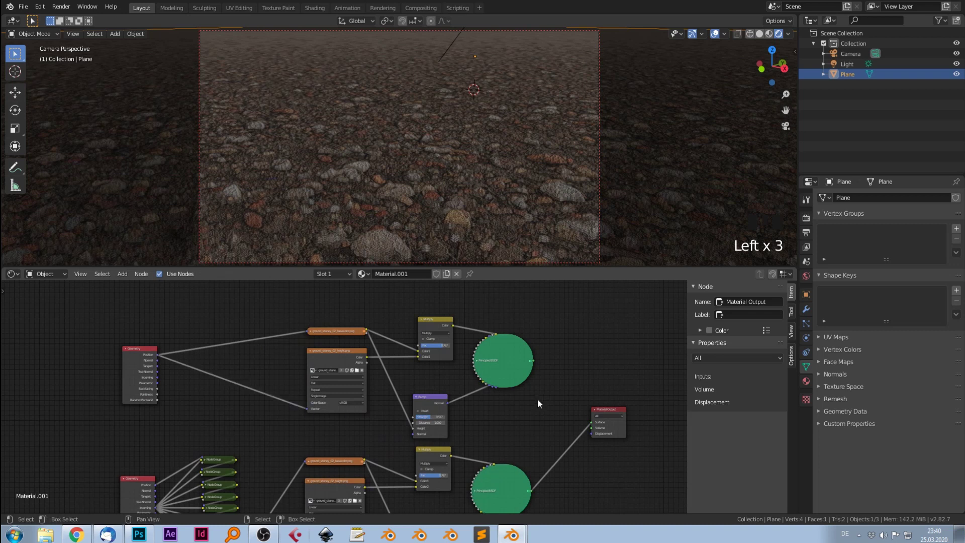
left_click_drag(561, 425, 533, 355)
left_click(534, 355)
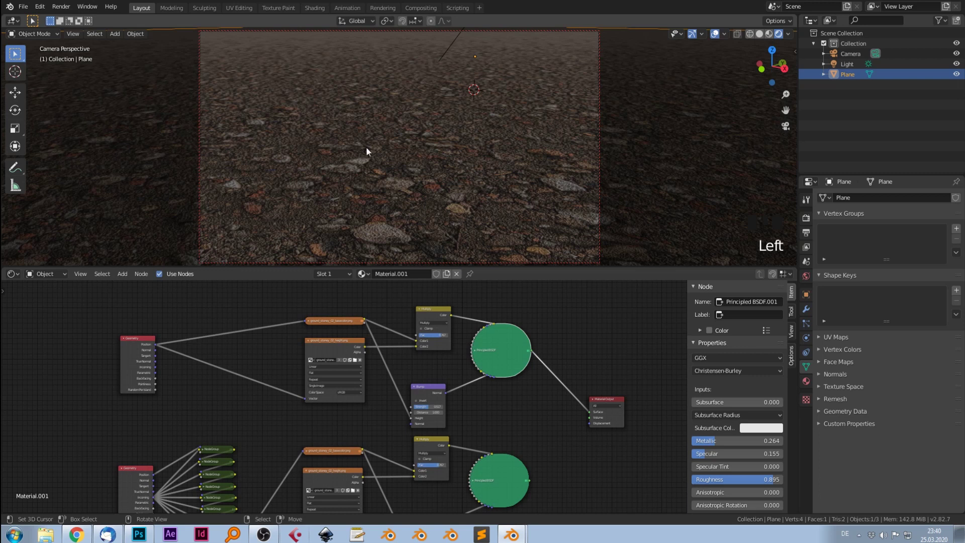
- Orbit the viewport to compare the flat ground with the parallax version
left_click_drag(475, 130, 532, 484)
left_click(532, 484)
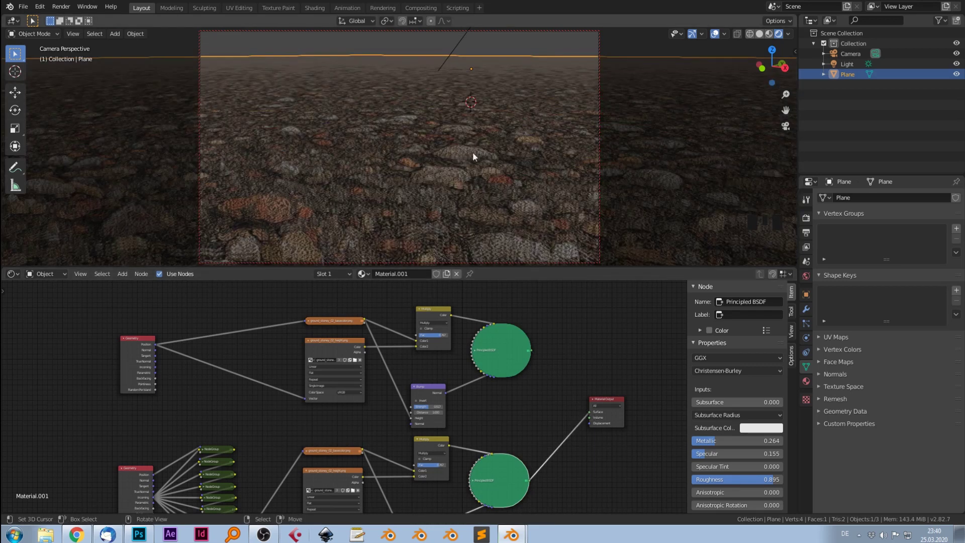
left_click_drag(485, 143, 502, 153)
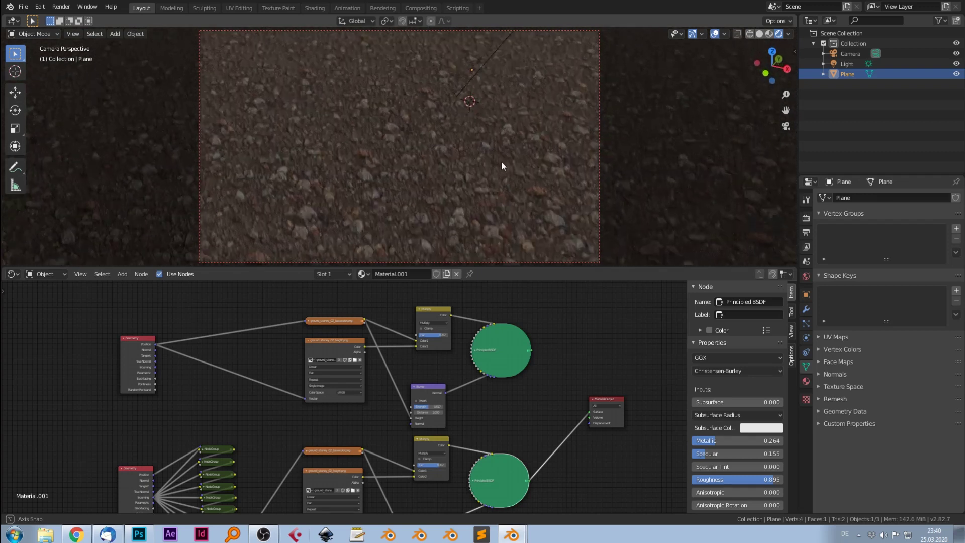
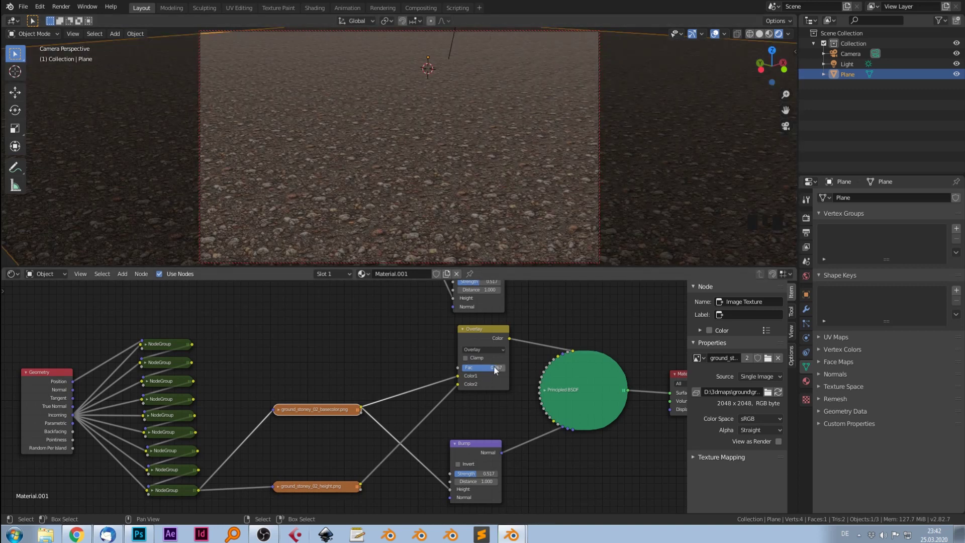
- Raise the Overlay mix factor to 1.000 and inspect the stones in the viewport
left_click_drag(497, 371, 512, 197)
scroll("up", 3)
scroll("down", 3)
left_click_drag(515, 200, 560, 197)
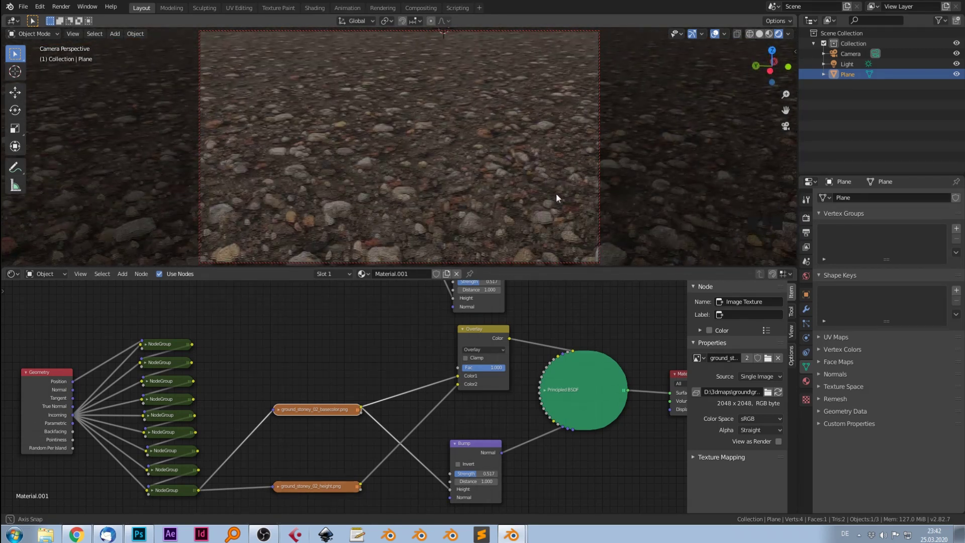
left_click_drag(324, 344, 480, 384)
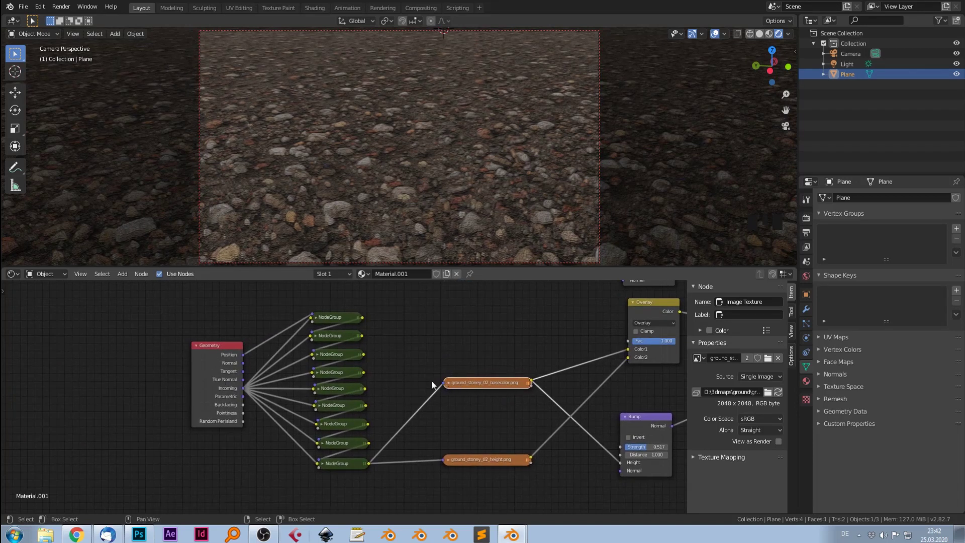
- Inside the node group, add a Mapping node beside the height texture
left_click_drag(470, 387, 337, 323)
key("Tab")
left_click(305, 342)
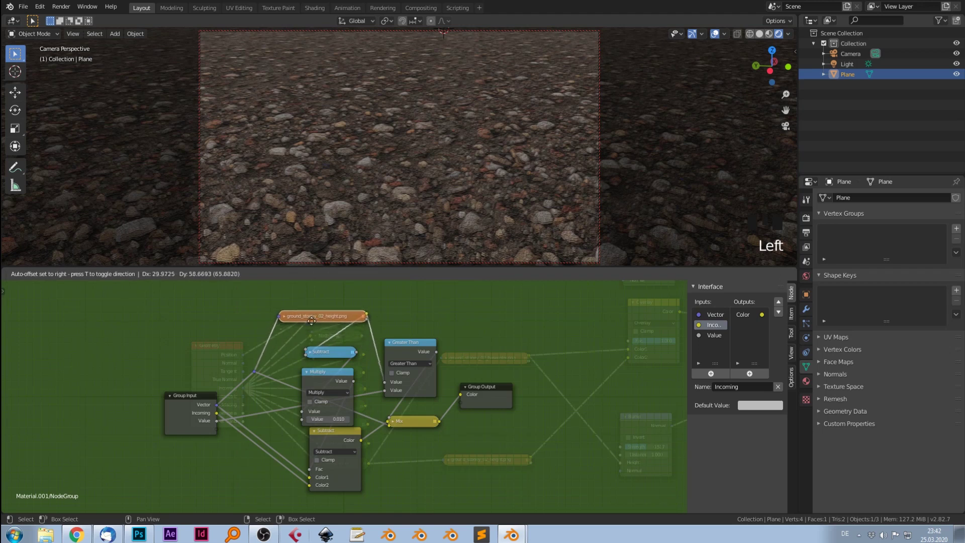
key("shift+a")
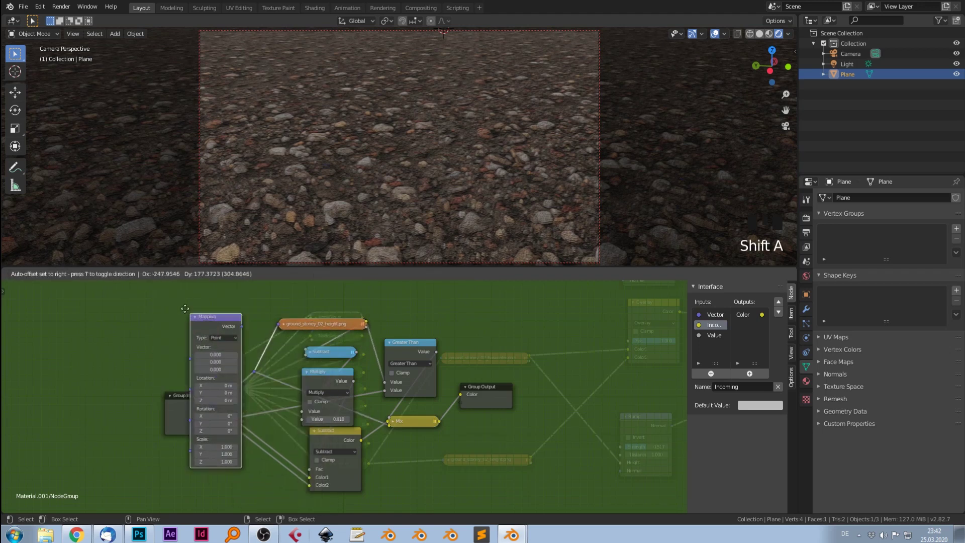
left_click(219, 410)
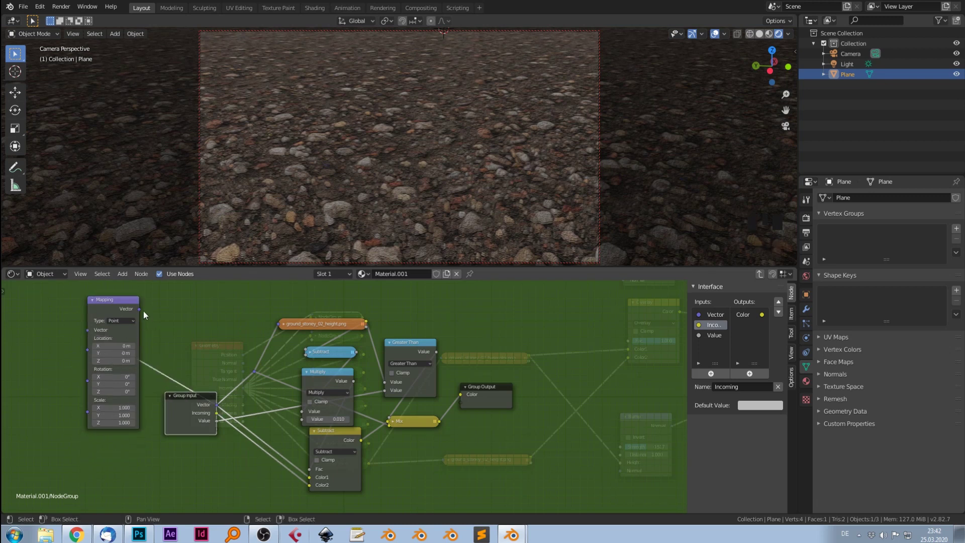
- Connect the Mapping node to the height texture's Vector with Scale 0.200, then leave the group
left_click_drag(312, 325, 246, 355)
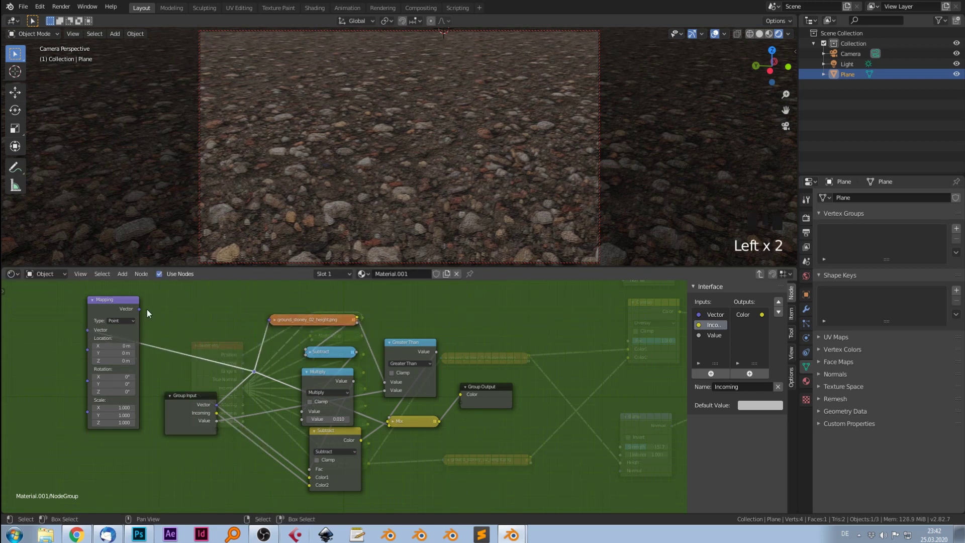
left_click(142, 313)
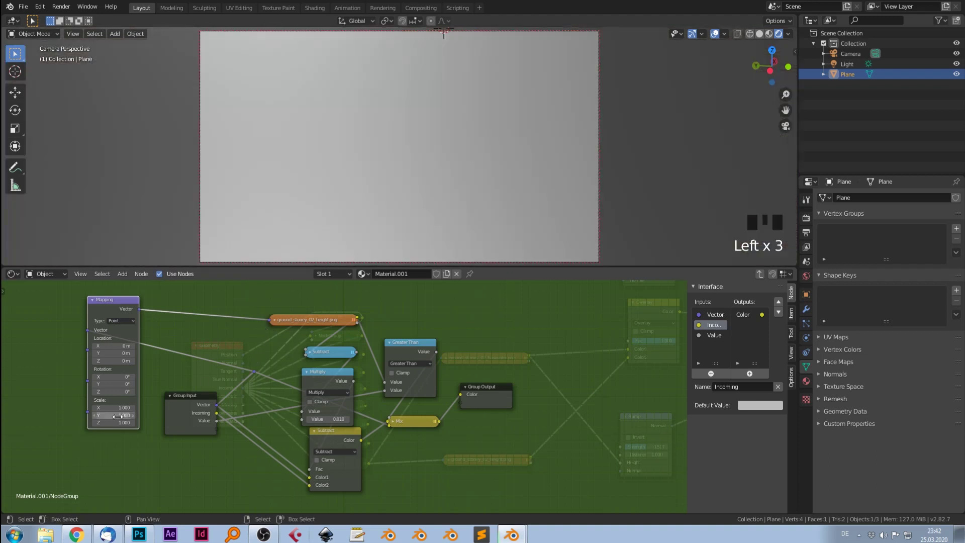
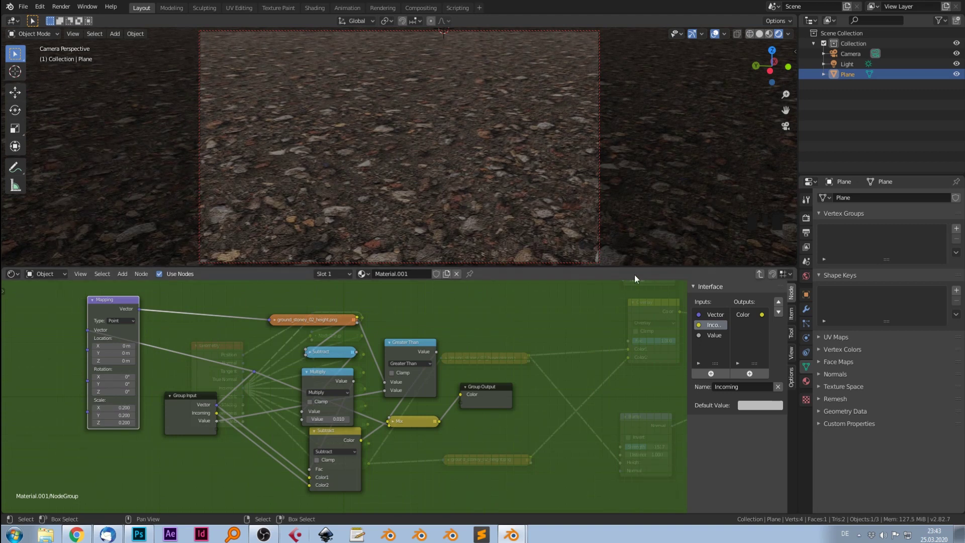
left_click(761, 279)
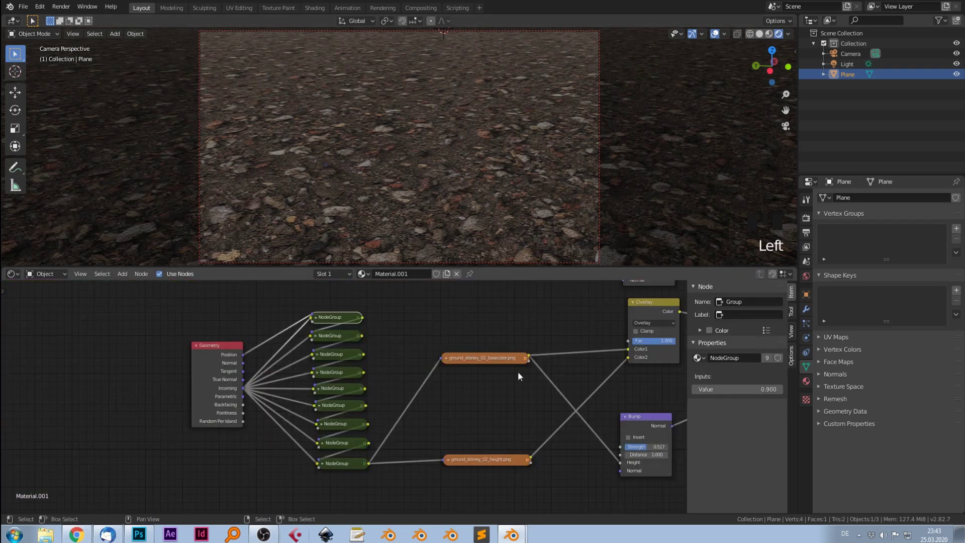
- Frame the whole ground node tree and start adding a vector node for the shared coordinate link
left_click_drag(549, 375, 348, 357)
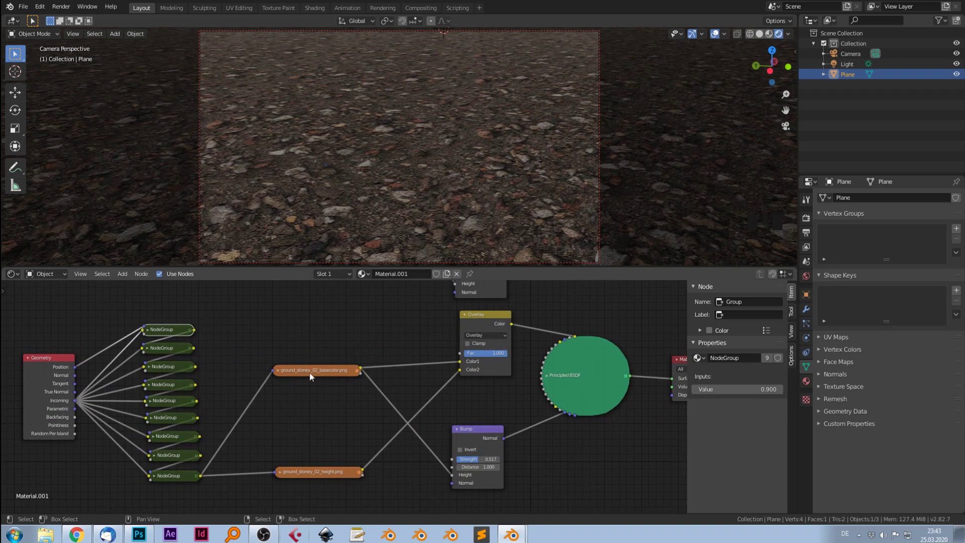
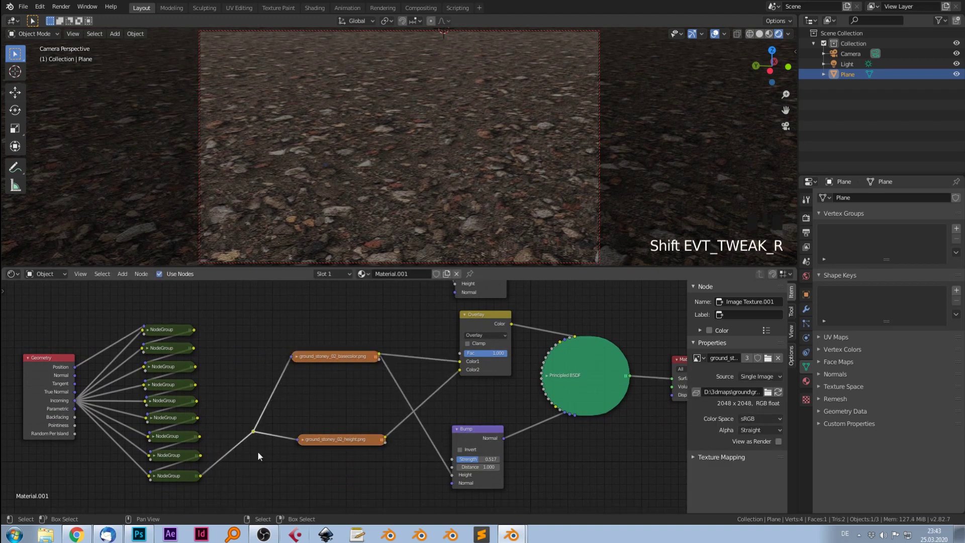
key("g")
key("shift+a")
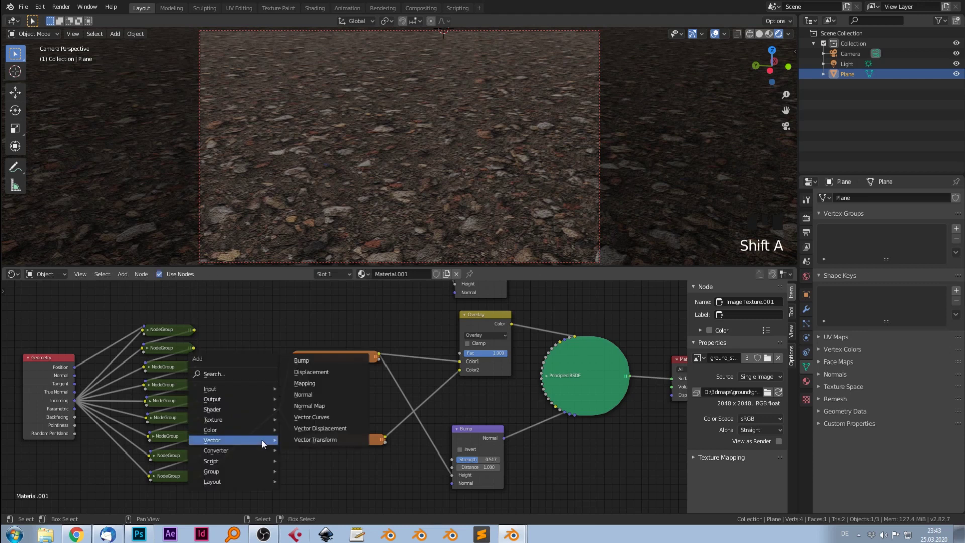
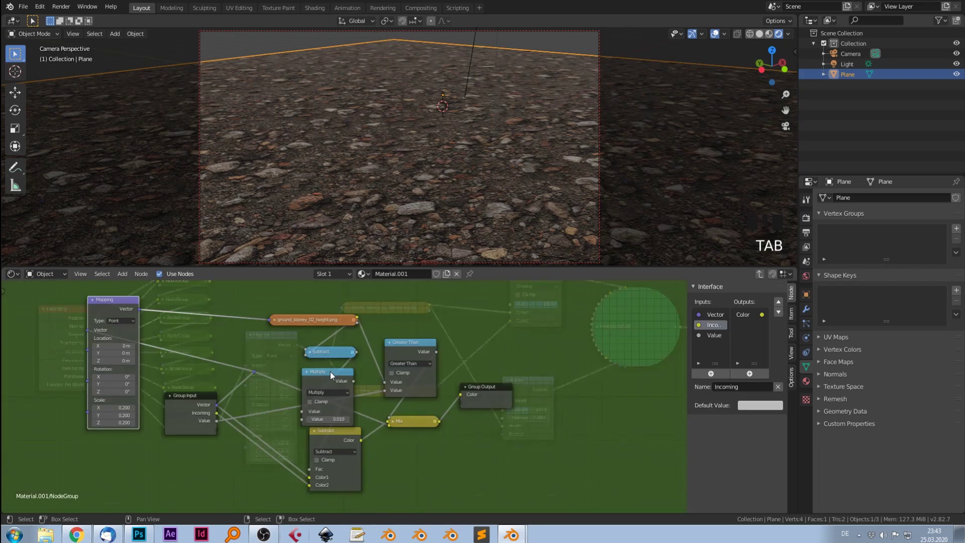
- Inspect the deepened 0.050 parallax across the ground close up, then exit the node group
left_click_drag(333, 376, 348, 411)
scroll("up", 3)
scroll("up", 3)
left_click_drag(500, 183, 319, 183)
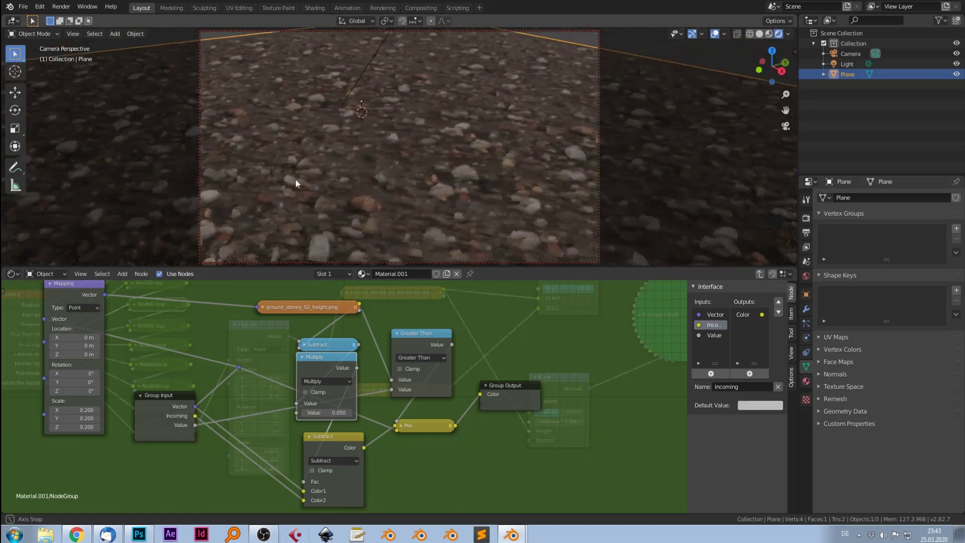
left_click(761, 278)
- Insert one shared Mapping node scaled 0.200 before the reroute feeding both stony textures and check the result
left_click(249, 329)
left_click_drag(238, 325, 246, 351)
scroll("down", 3)
left_click_drag(252, 339, 407, 187)
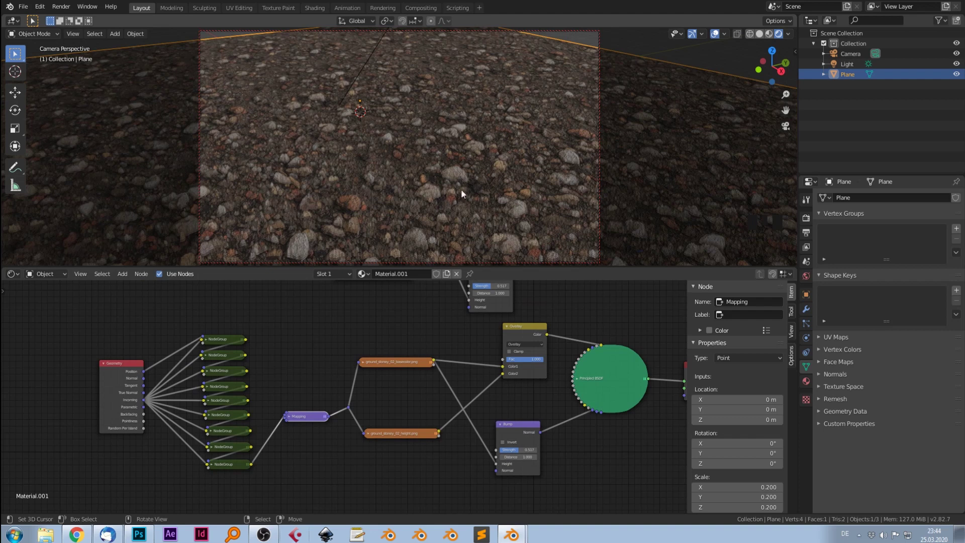
left_click_drag(469, 202, 347, 170)
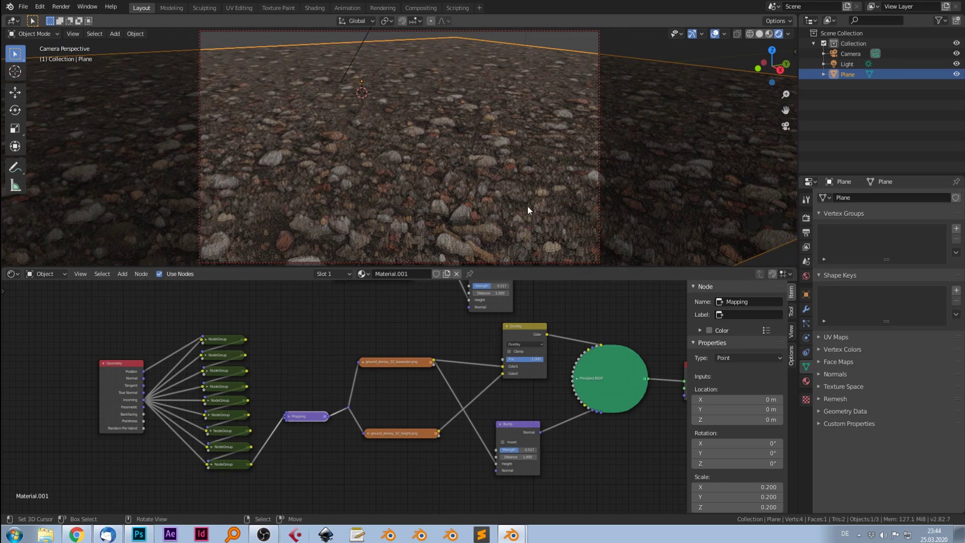